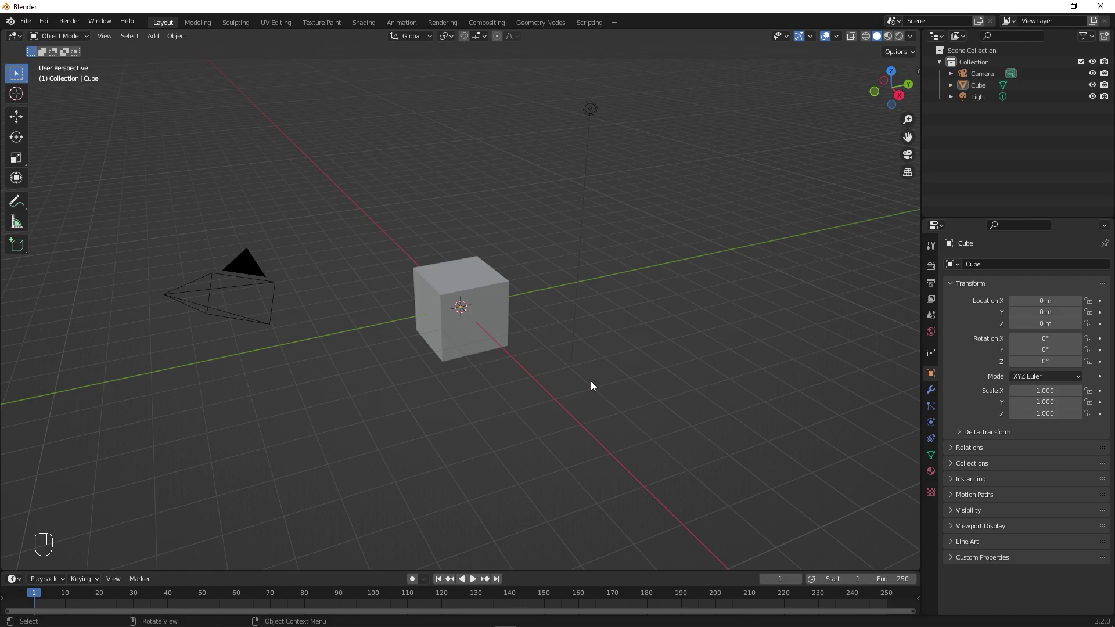
Delete every object from the default scene.
key(a)
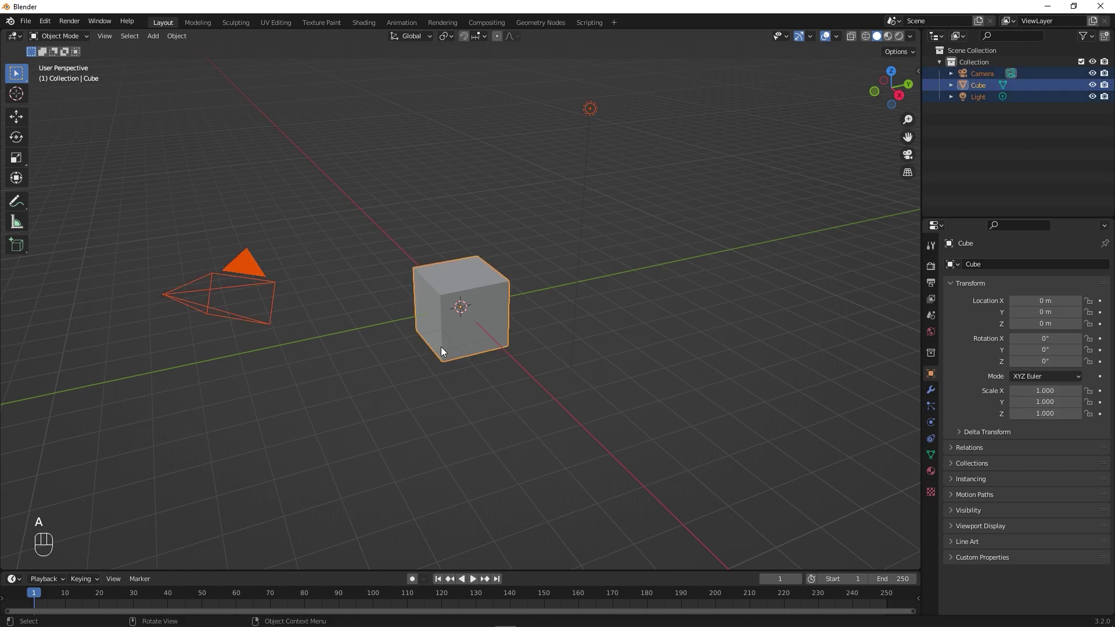
click(446, 449)
click(470, 352)
key(a)
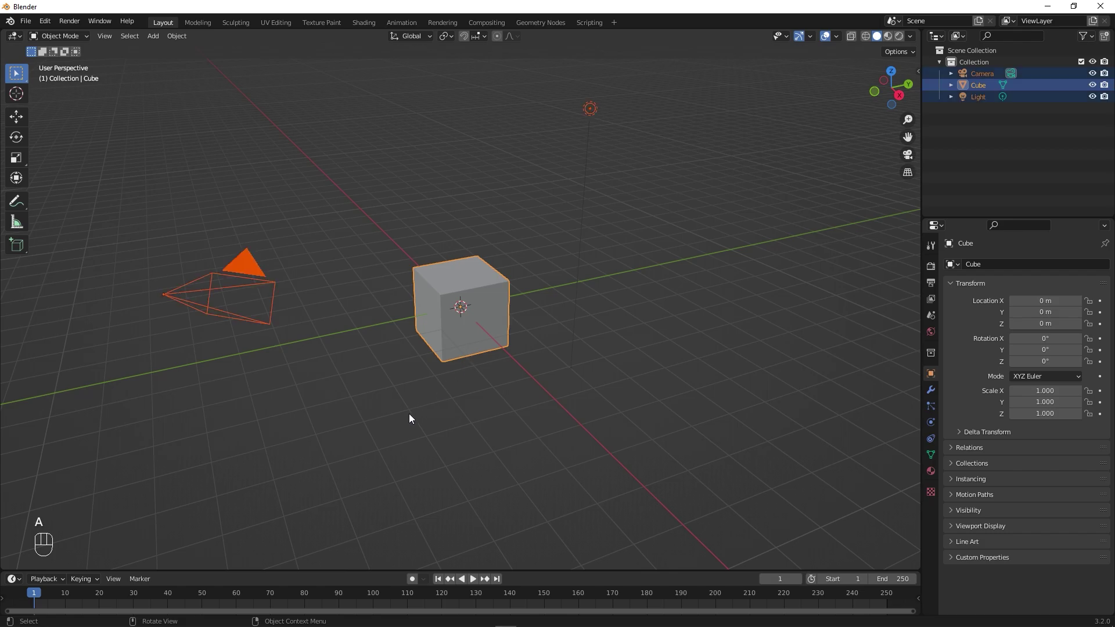
key(x)
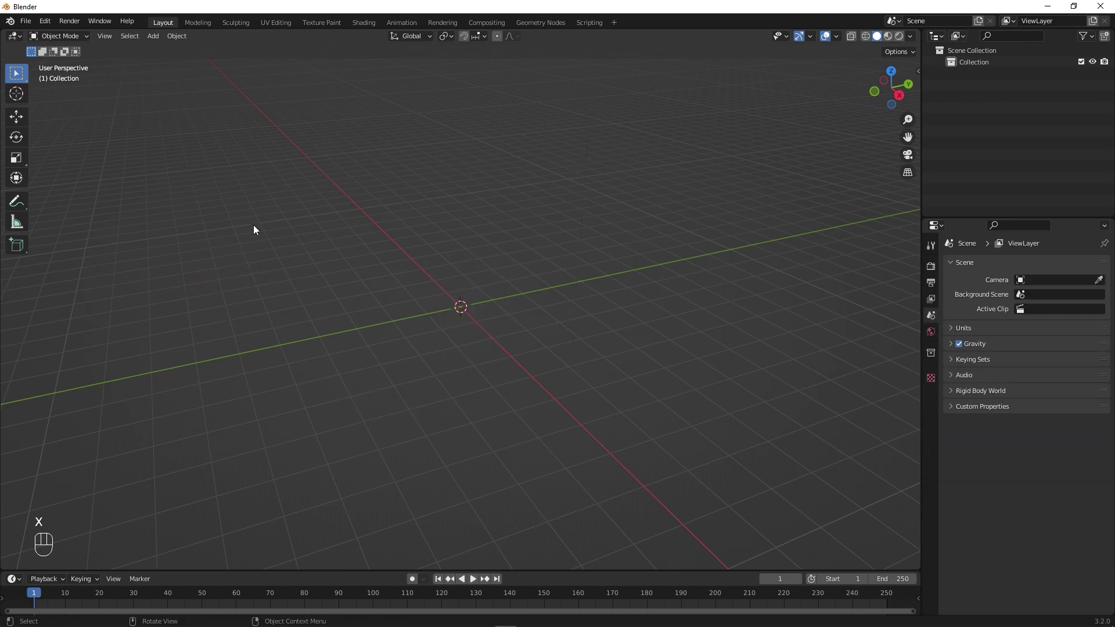
Import NIKE_logo.svg as Scalable Vector Graphics curves.
click(286, 280)
drag(291, 279, 30, 25)
drag(30, 25, 380, 231)
drag(381, 231, 420, 222)
click(420, 222)
drag(420, 223, 515, 168)
click(515, 168)
drag(515, 168, 553, 180)
click(554, 180)
Delete the two stray triangle curves and view the logo from the top.
drag(553, 181, 996, 139)
key(x)
click(996, 138)
drag(996, 138, 581, 341)
key(x)
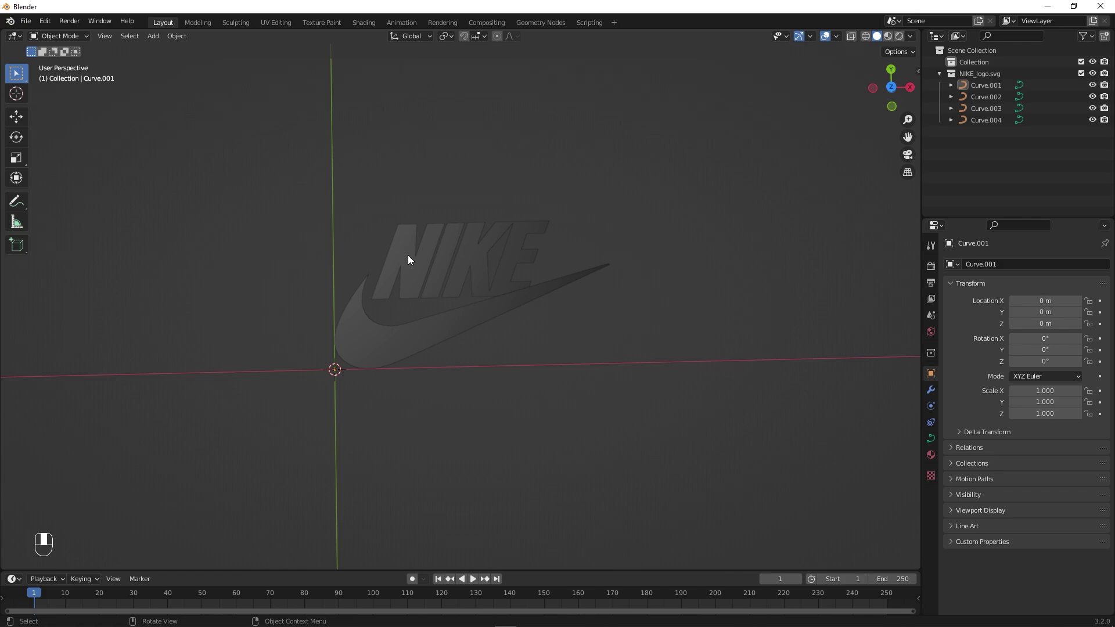
Convert all four logo curves to meshes.
click(411, 253)
key(a)
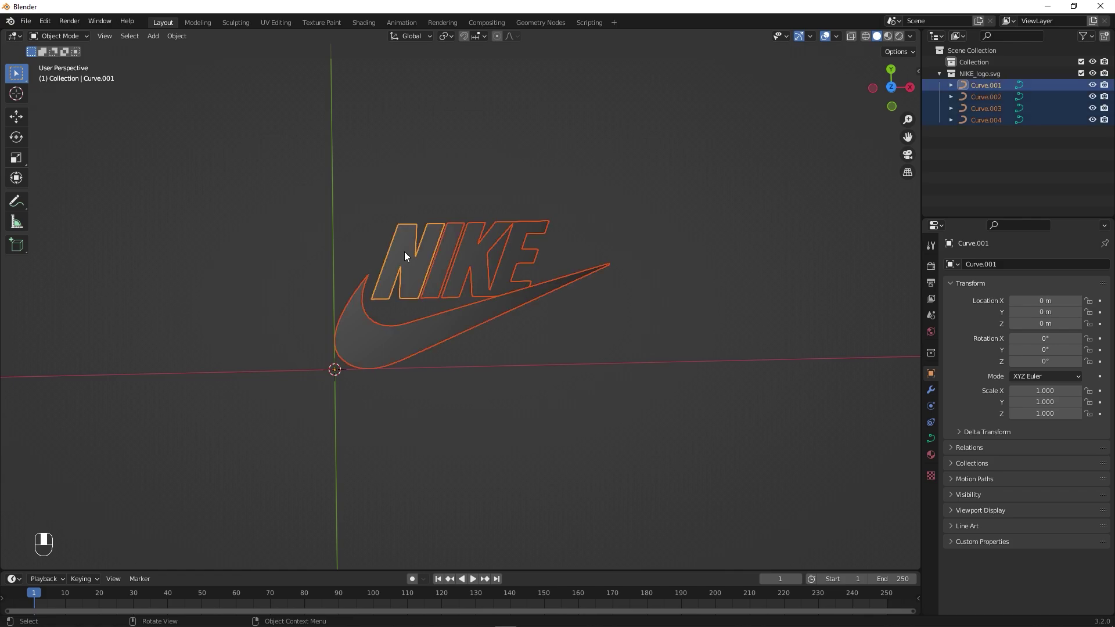
key(F3)
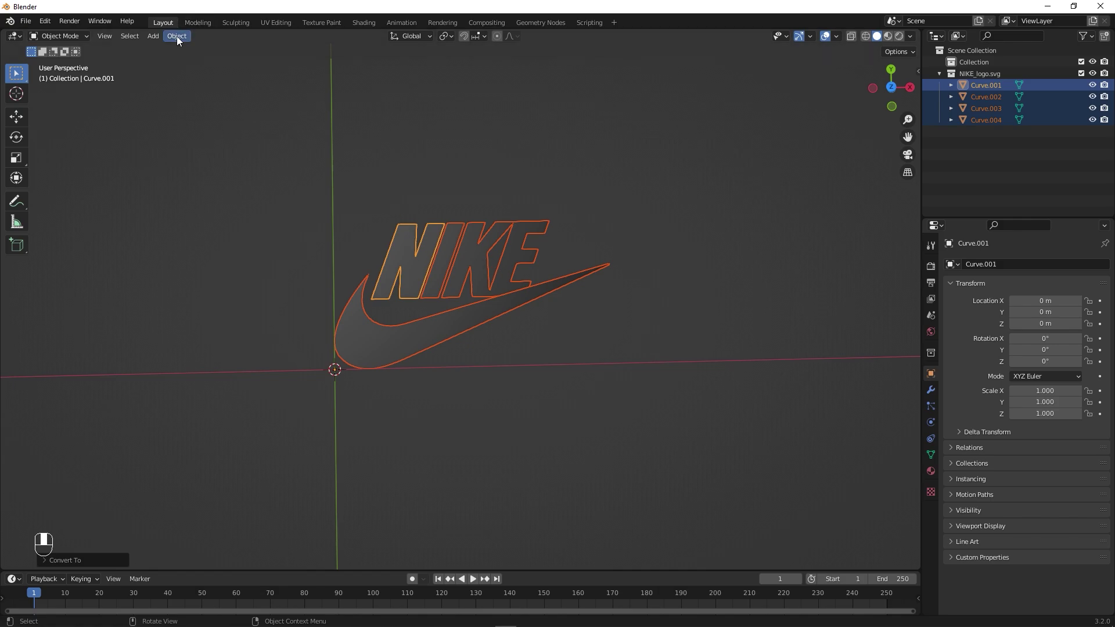
drag(184, 41, 541, 452)
drag(540, 452, 522, 383)
click(522, 383)
Join the logo pieces, rotate 90° on X and scale up eight times.
drag(523, 383, 542, 416)
key(r)
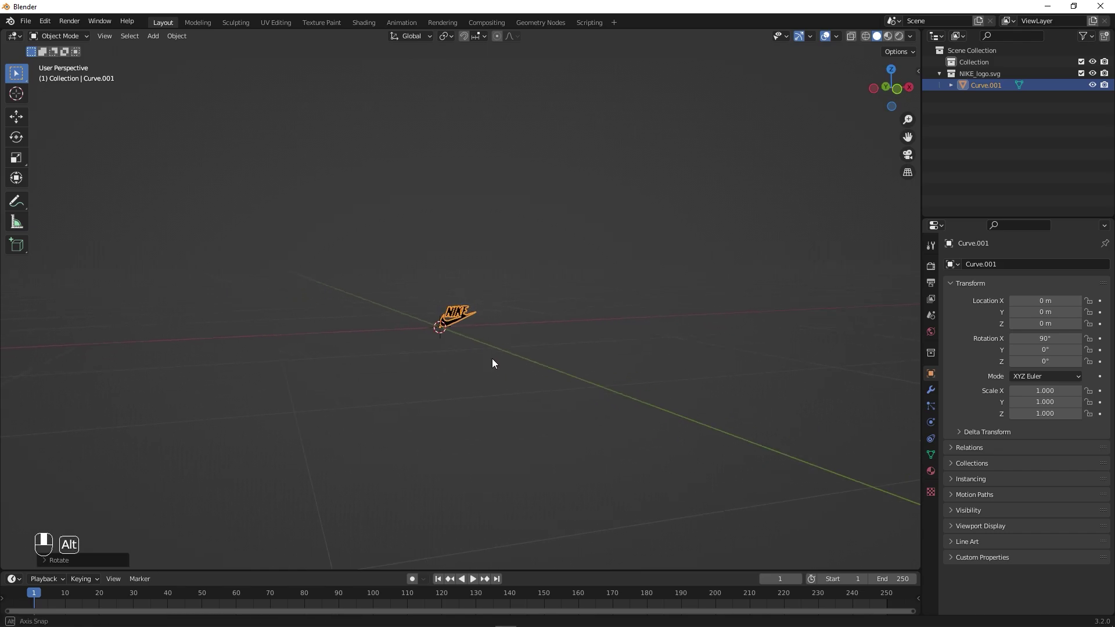
key(ctrl+z)
key(s)
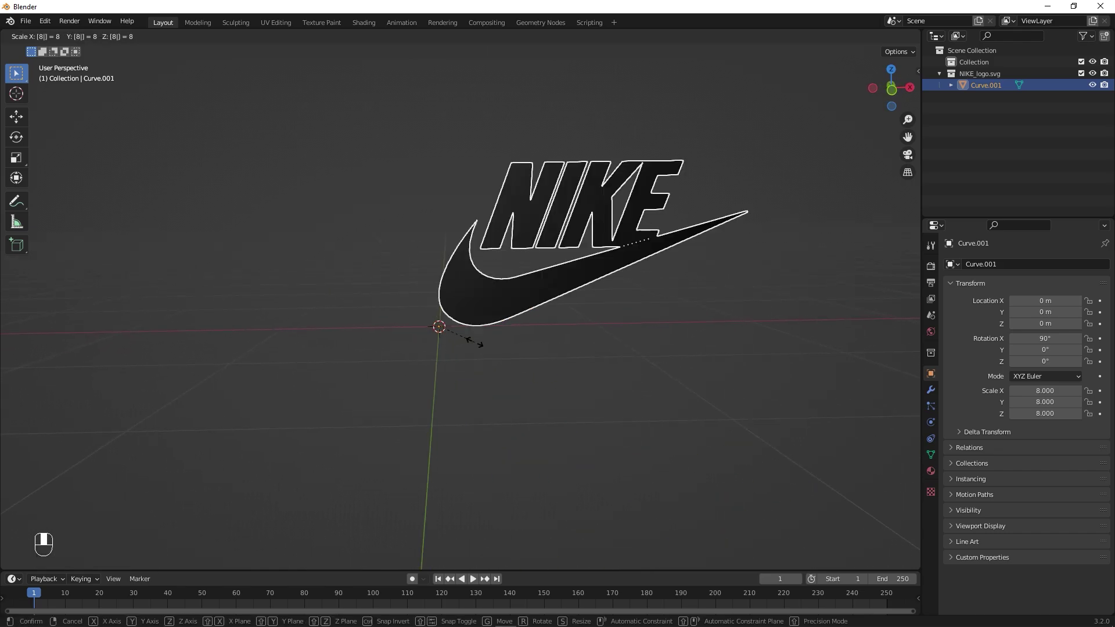
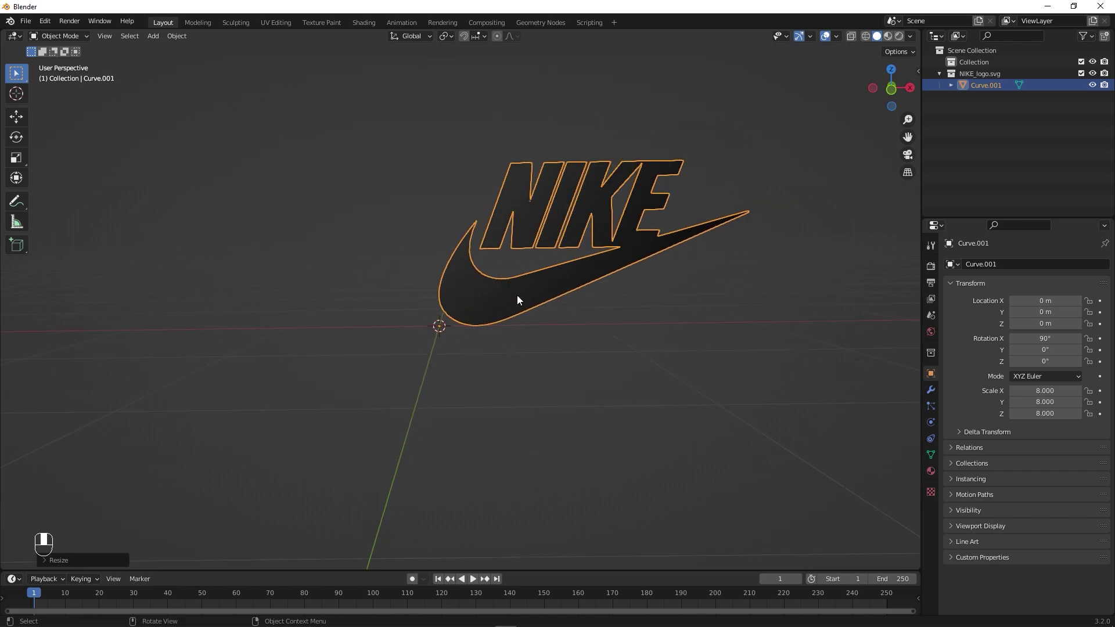
Move all the logo geometry onto the world origin in Edit Mode.
key(Tab)
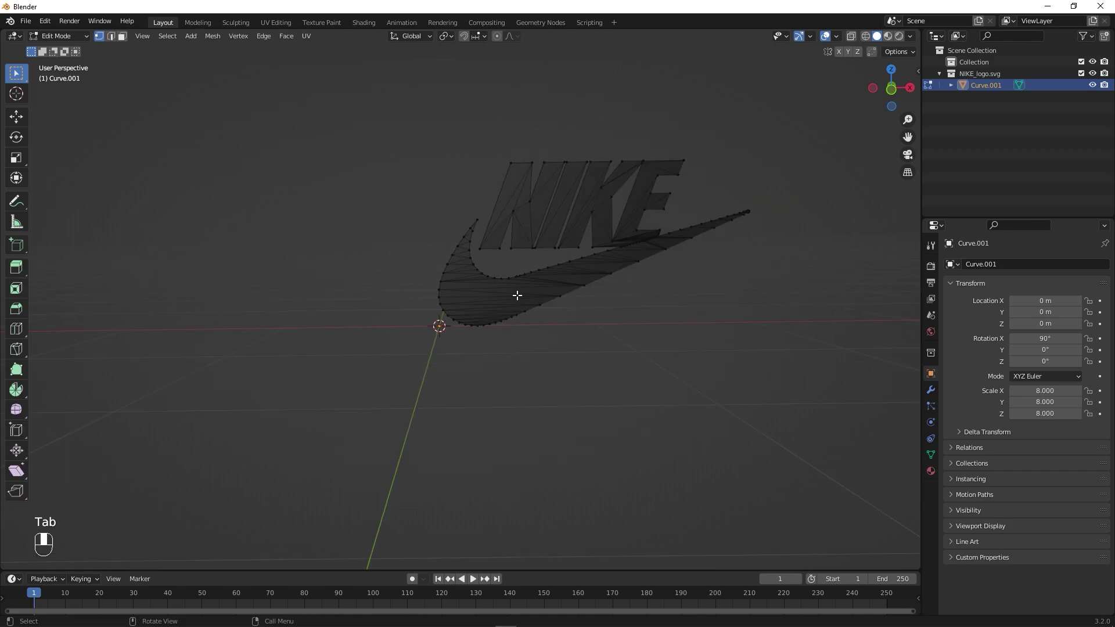
key(a)
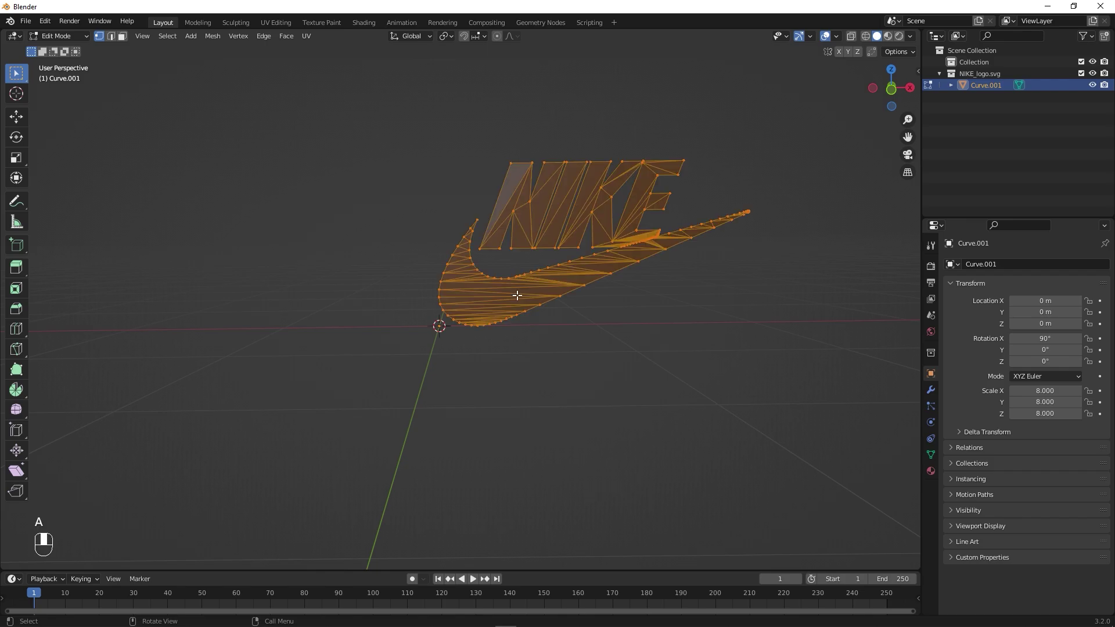
key(g)
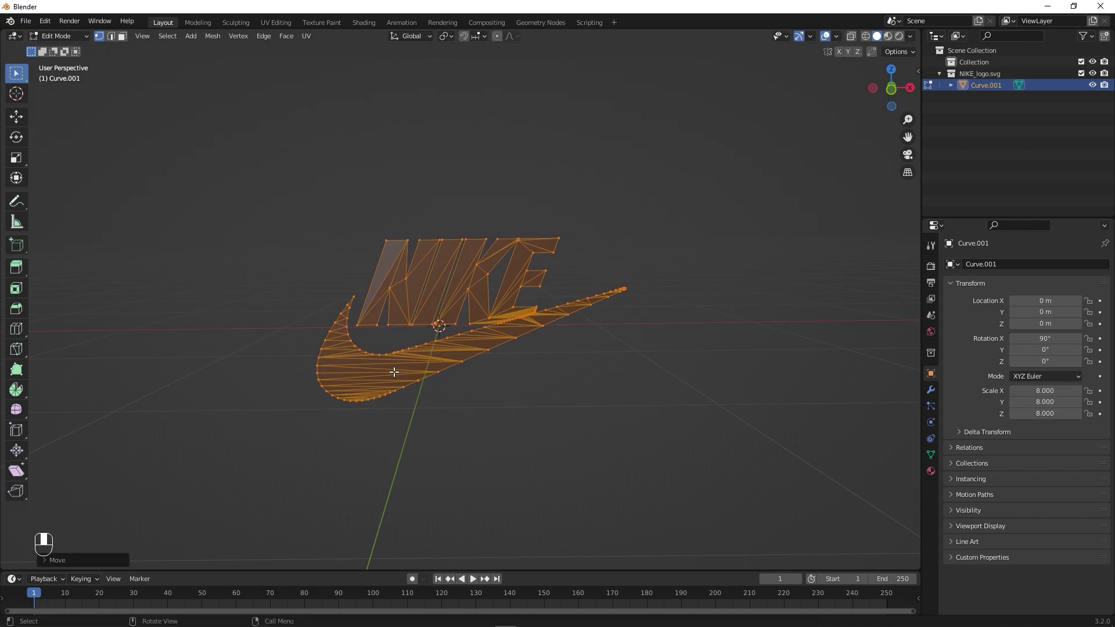
key(Tab)
Give the logo a 0.02 m Solidify thickness and apply the modifier.
drag(525, 399, 935, 390)
click(935, 391)
drag(934, 391, 996, 267)
drag(996, 267, 474, 395)
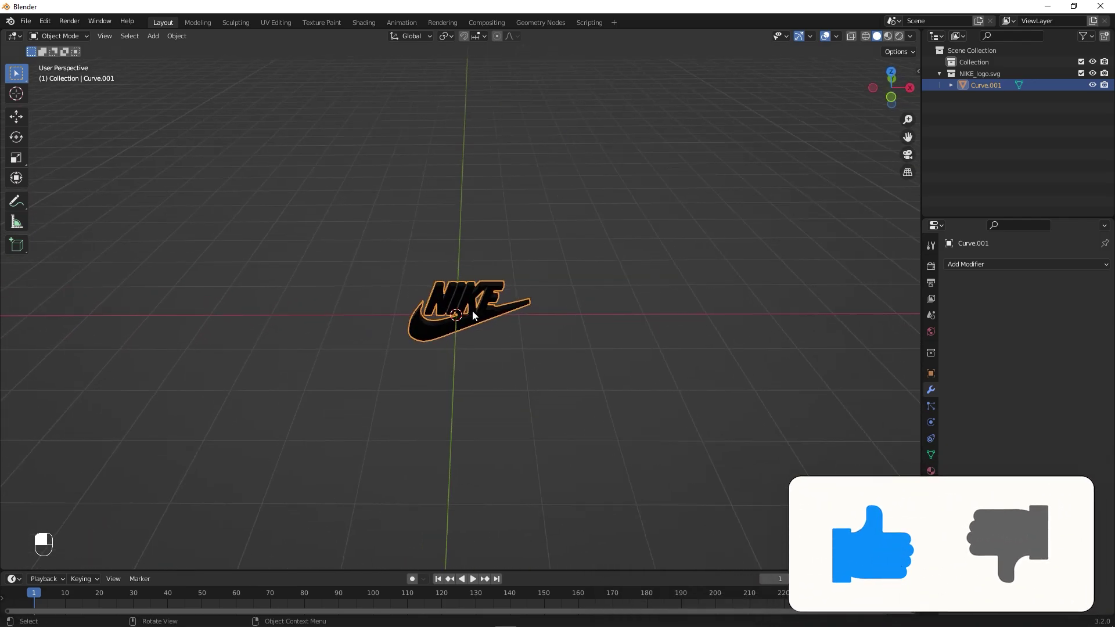
Add a plane beneath the logo and scale it up tenfold.
key(shift+a)
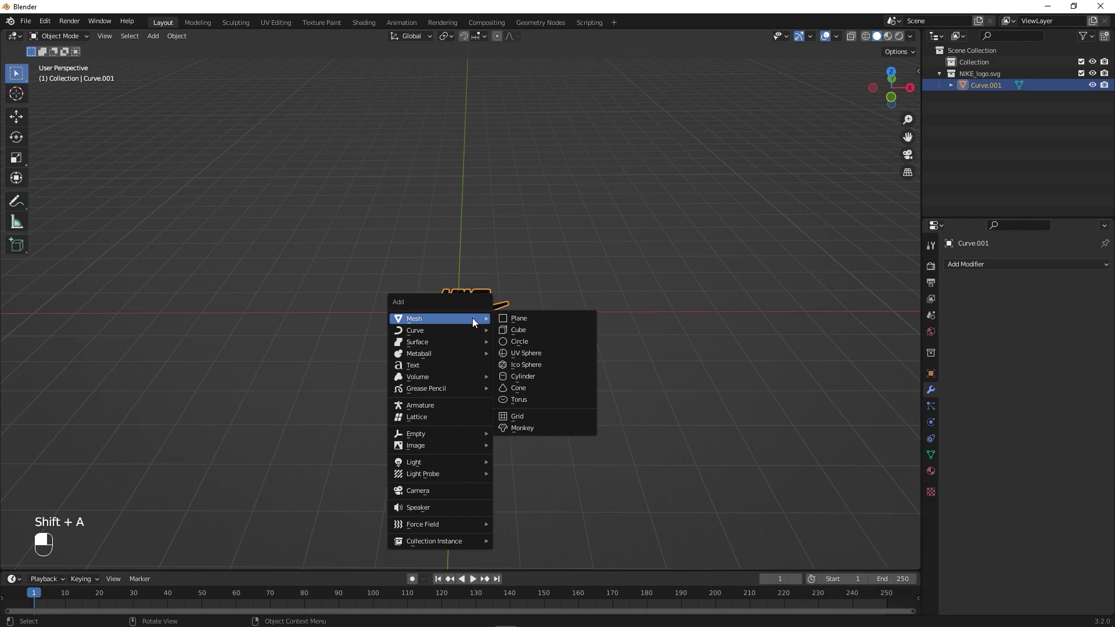
drag(467, 420, 519, 419)
key(s)
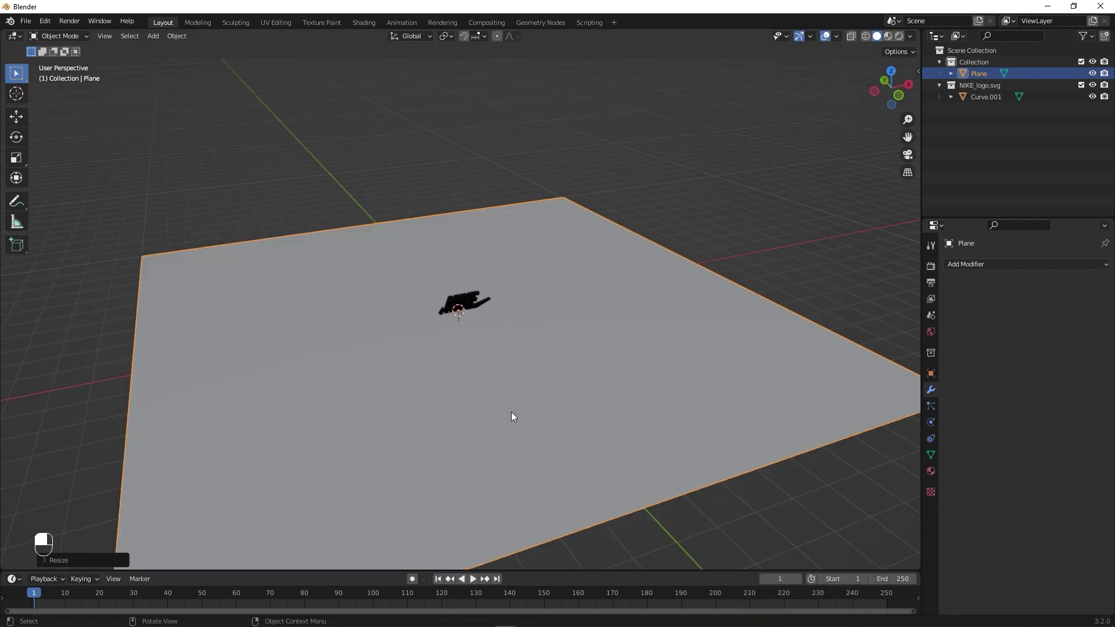
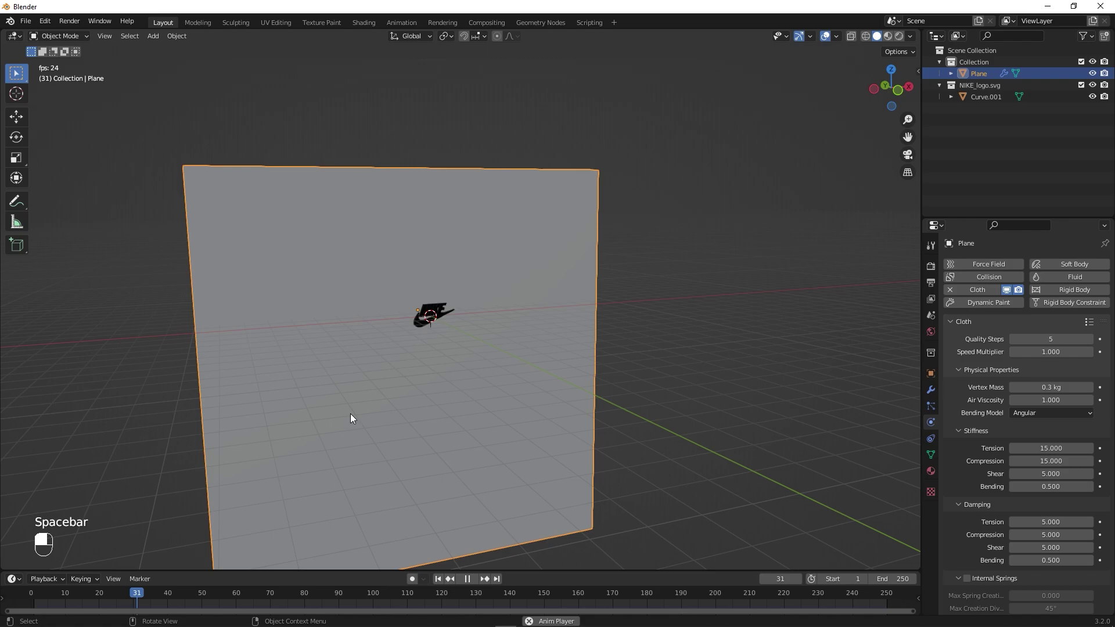
Give the logo Collision physics and the plane a Cloth simulation, testing playback.
key(space)
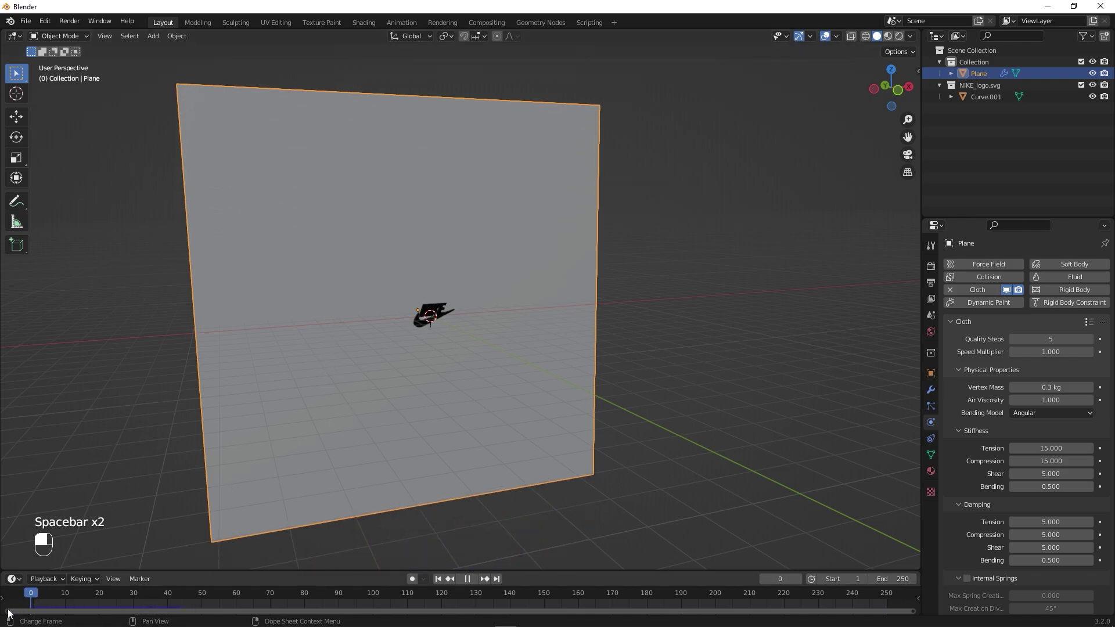
drag(770, 348, 963, 617)
drag(963, 616, 450, 311)
key(space)
key(space)
drag(451, 312, 982, 281)
drag(983, 281, 155, 517)
key(i)
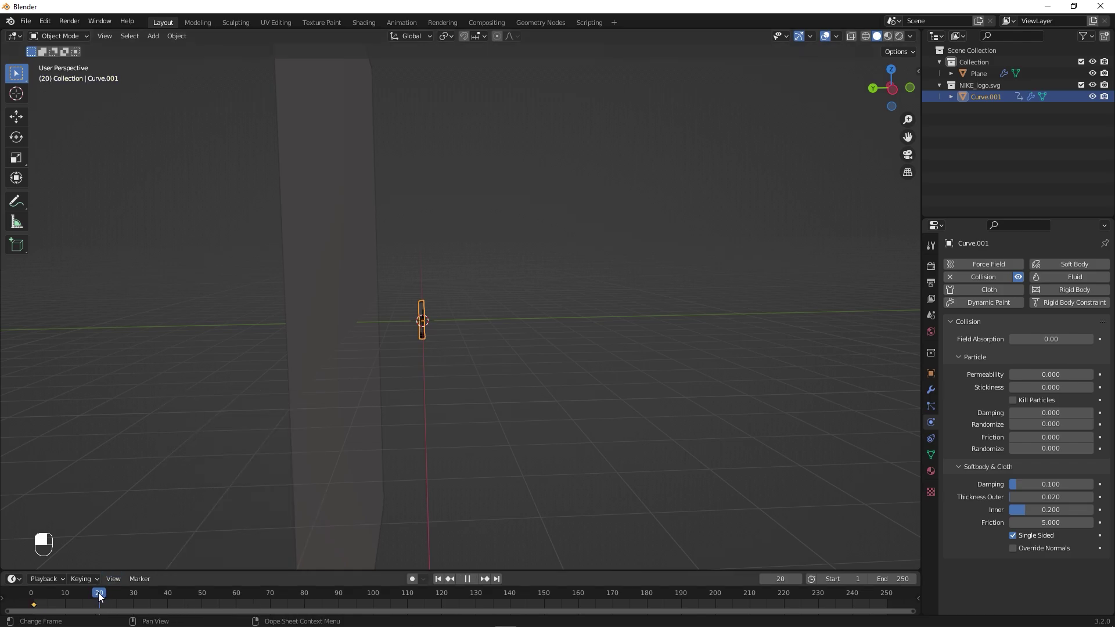
Adjust the plane's position in side views and replay the simulation.
key(g)
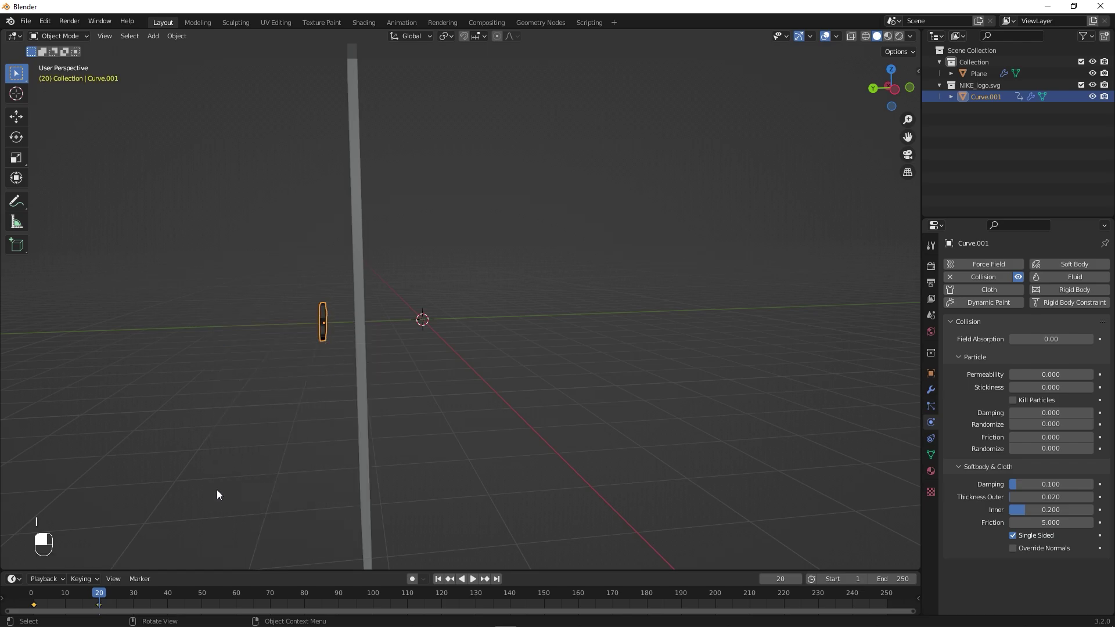
drag(102, 595, 473, 414)
key(space)
key(space)
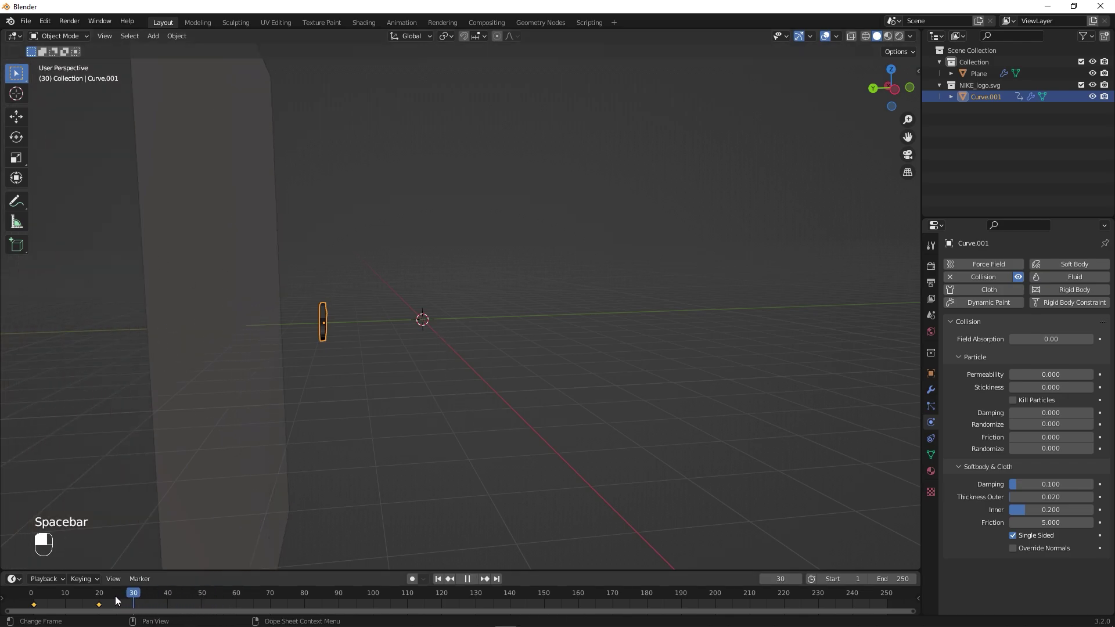
drag(70, 606, 506, 397)
drag(506, 397, 496, 404)
key(space)
key(space)
drag(509, 383, 417, 234)
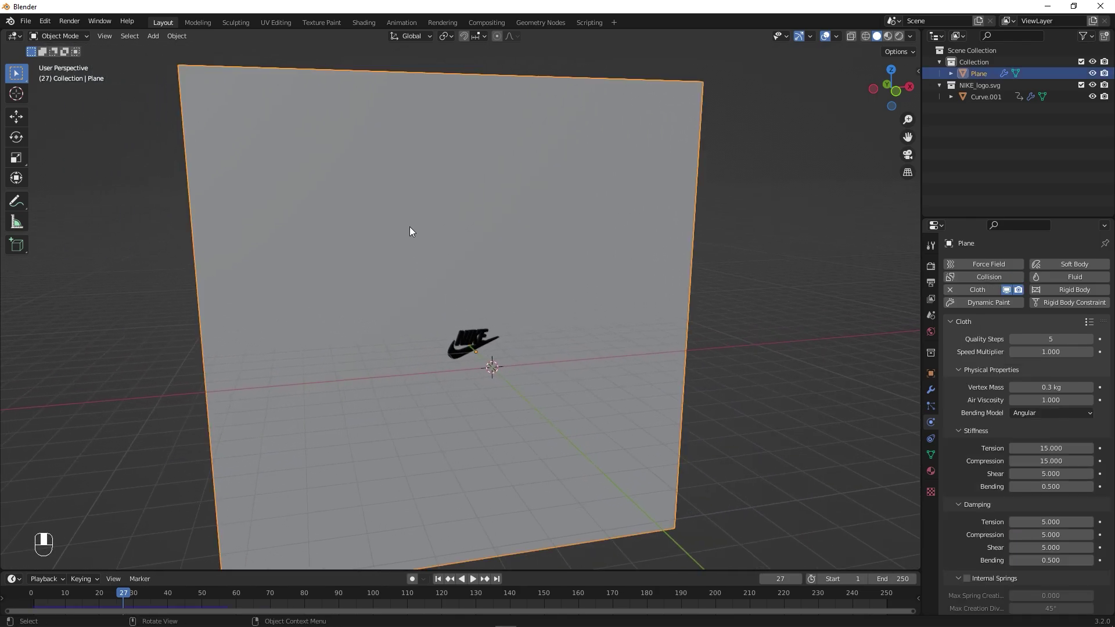
Subdivide the plane into a dense grid and replay to see it ripple.
key(Tab)
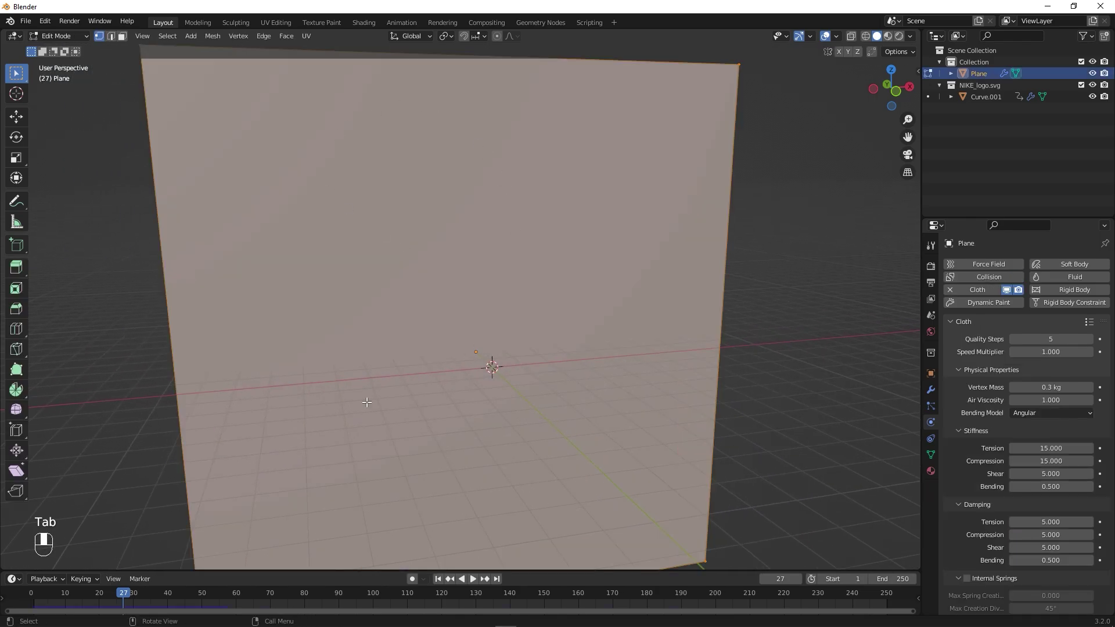
key(Tab)
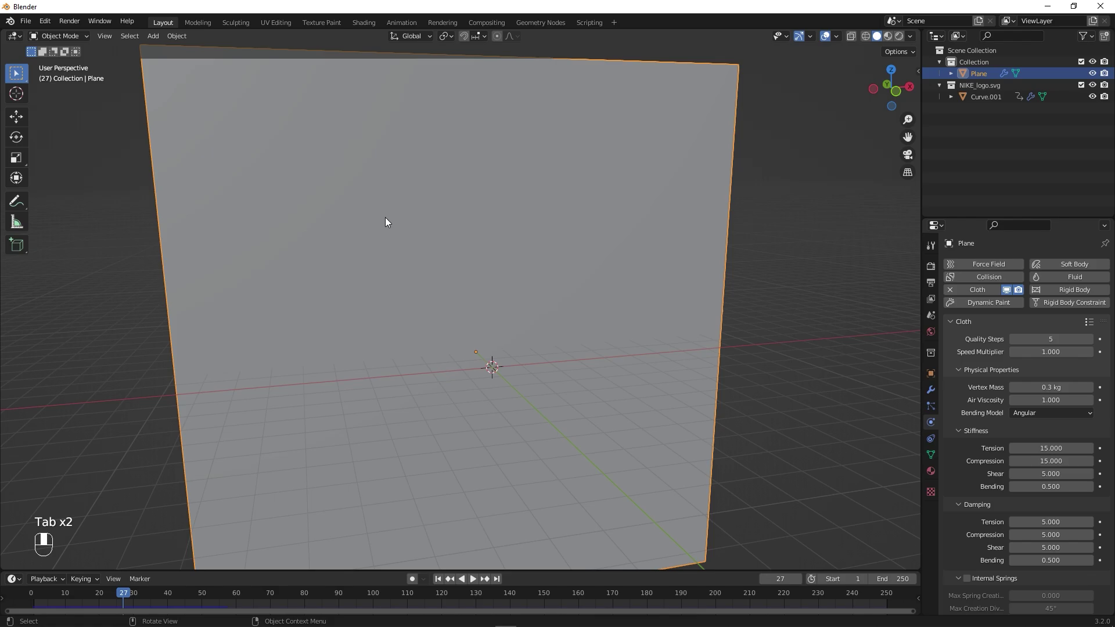
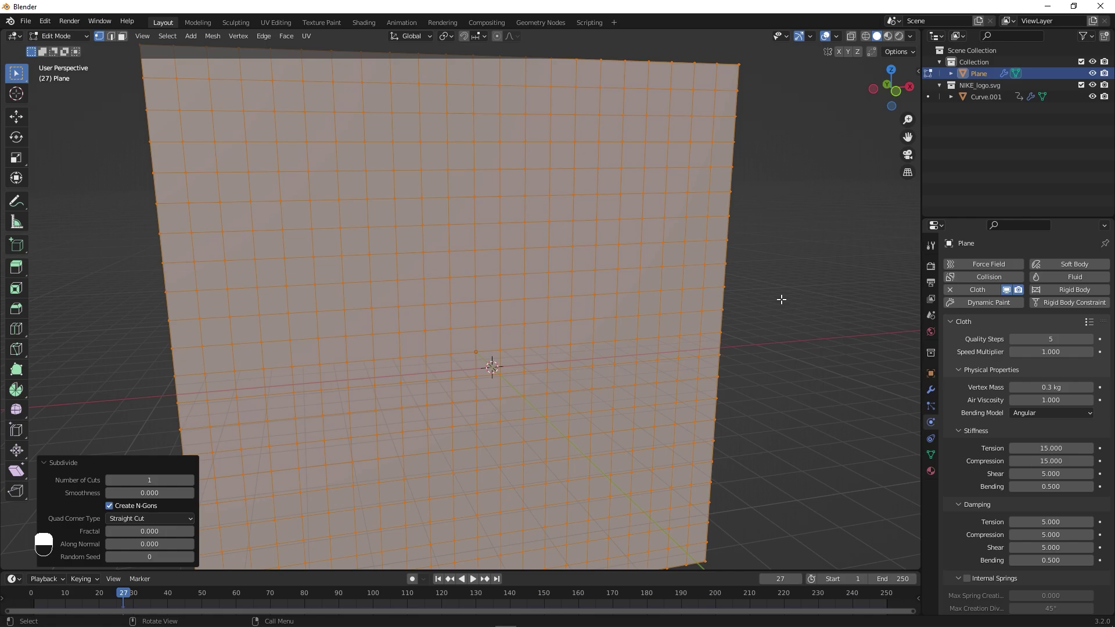
key(Tab)
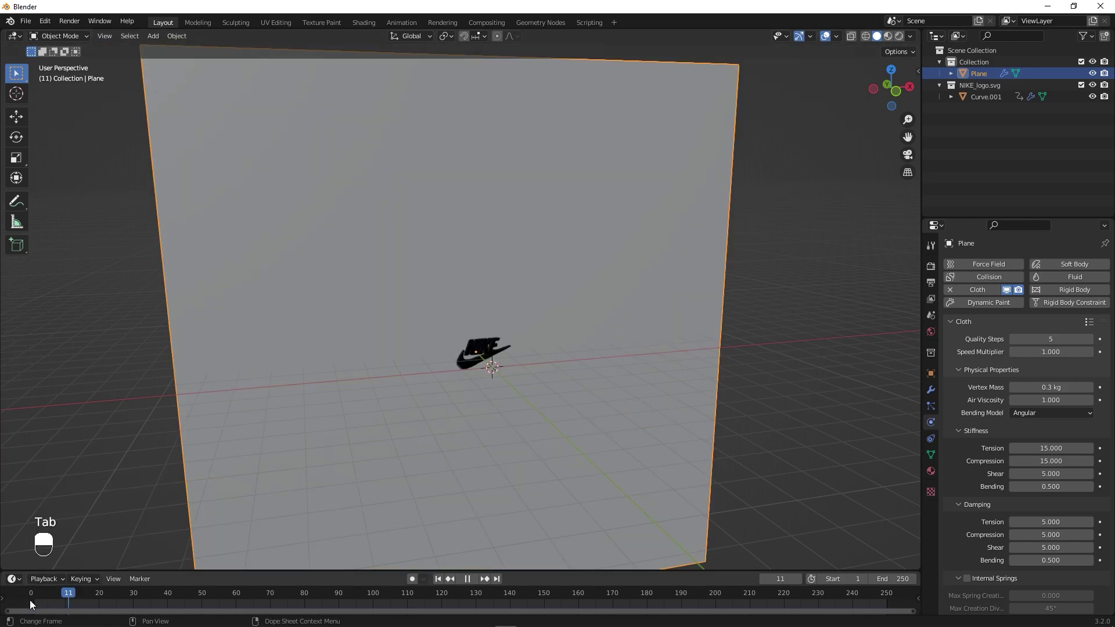
key(space)
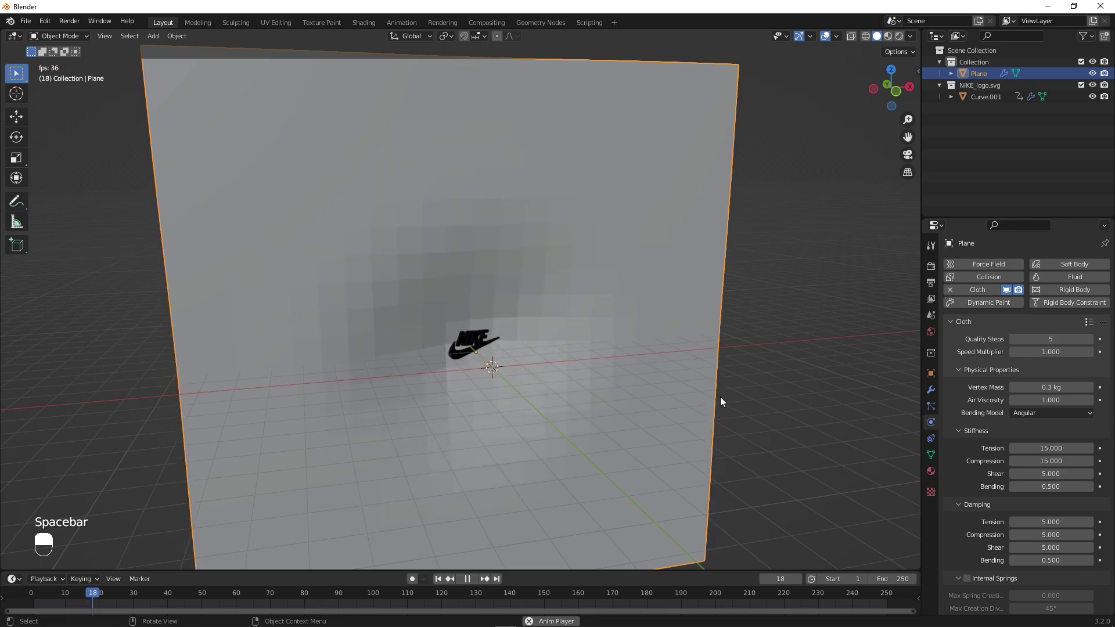
drag(728, 404, 531, 260)
key(space)
Set cloth Vertex Mass 0.15, collision quality 20 and enable Self Collisions.
click(531, 260)
drag(530, 258, 1095, 326)
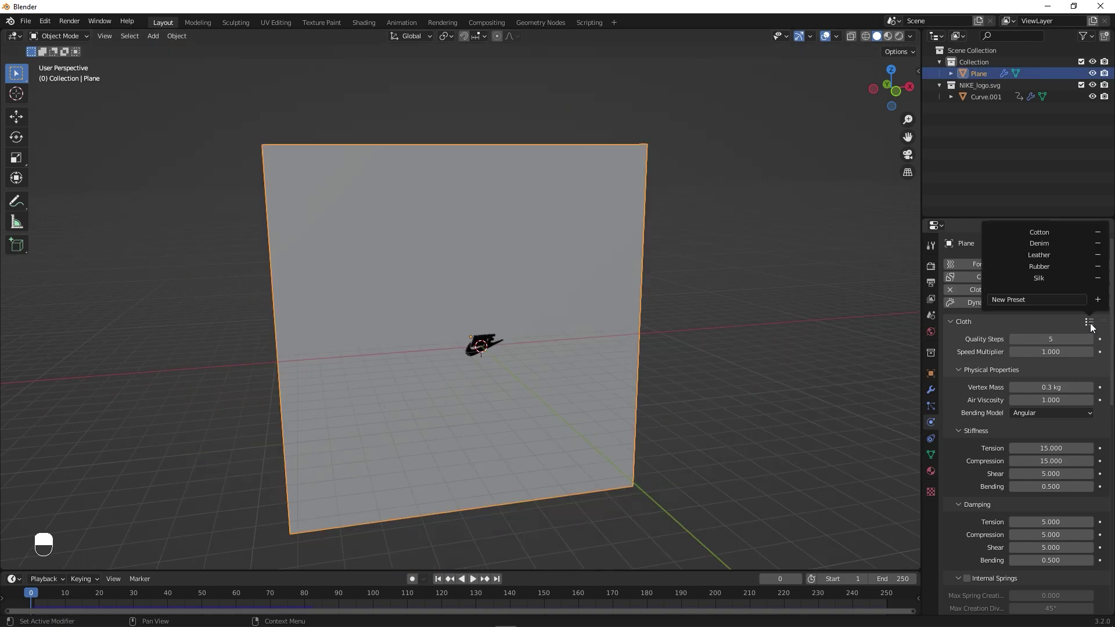
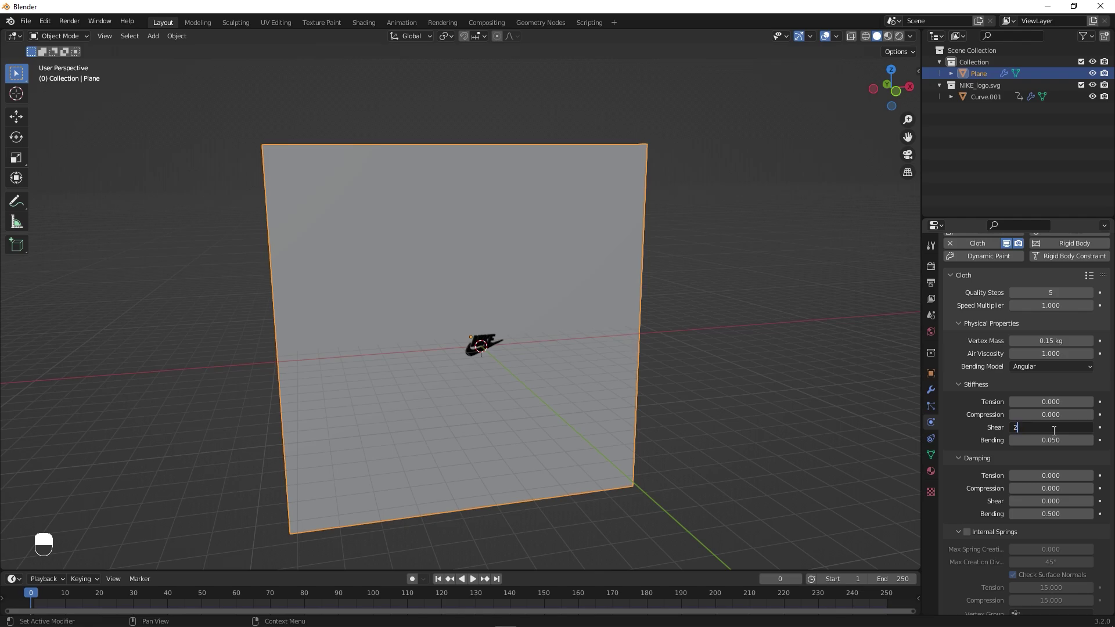
drag(967, 416, 967, 447)
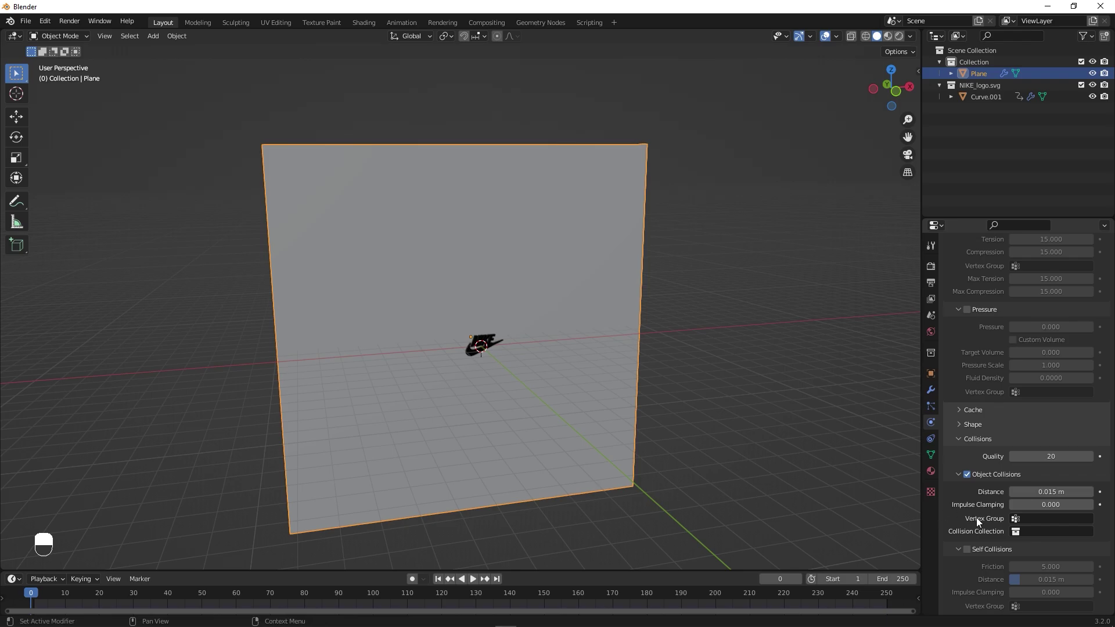
drag(969, 505, 657, 407)
Replay the cloth simulation from the first frame.
key(space)
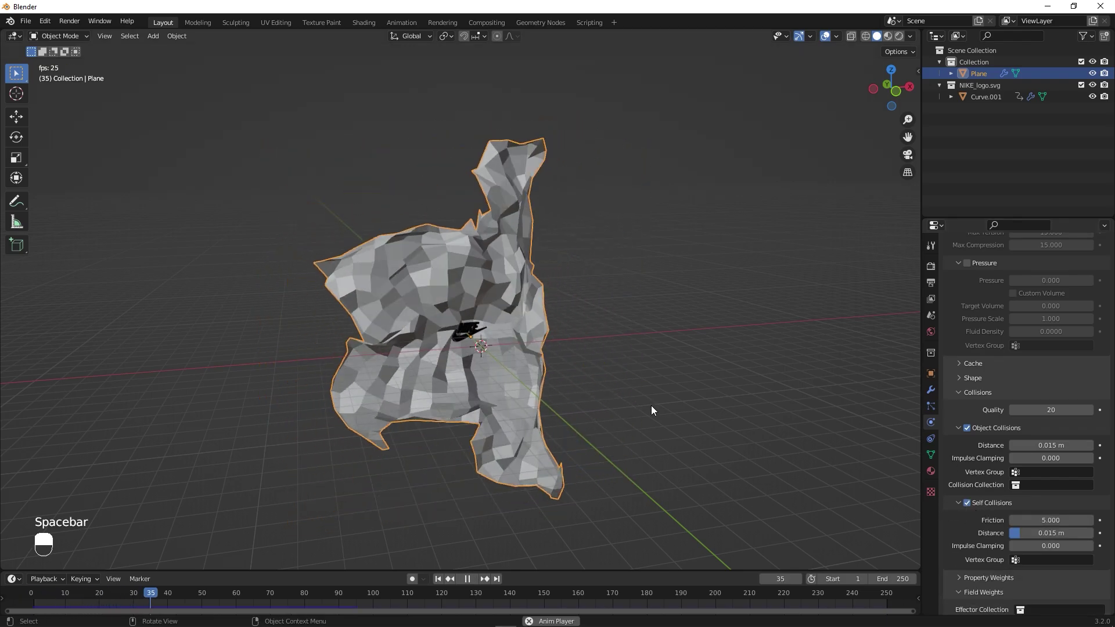
key(space)
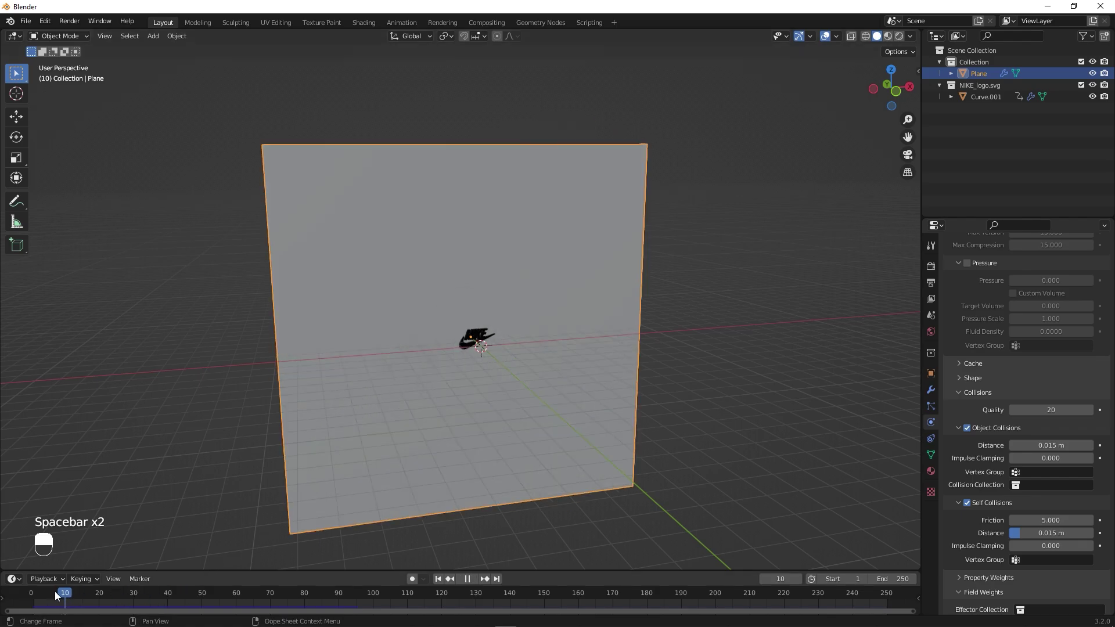
Add a Subdivision Surface modifier with Viewport 2 and Render 3.
drag(479, 238, 1011, 265)
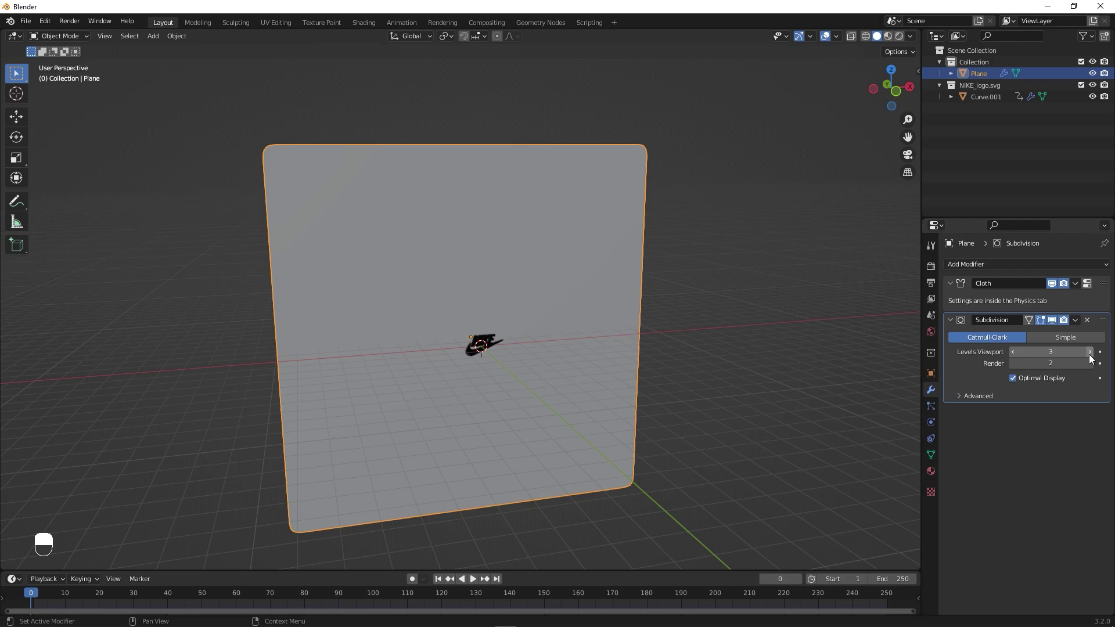
drag(1053, 424, 232, 369)
key(space)
click(232, 369)
drag(234, 373, 521, 421)
key(space)
Replay the simulation and orbit to inspect the smoothed cloth.
drag(91, 603, 521, 422)
drag(91, 603, 454, 295)
key(space)
key(space)
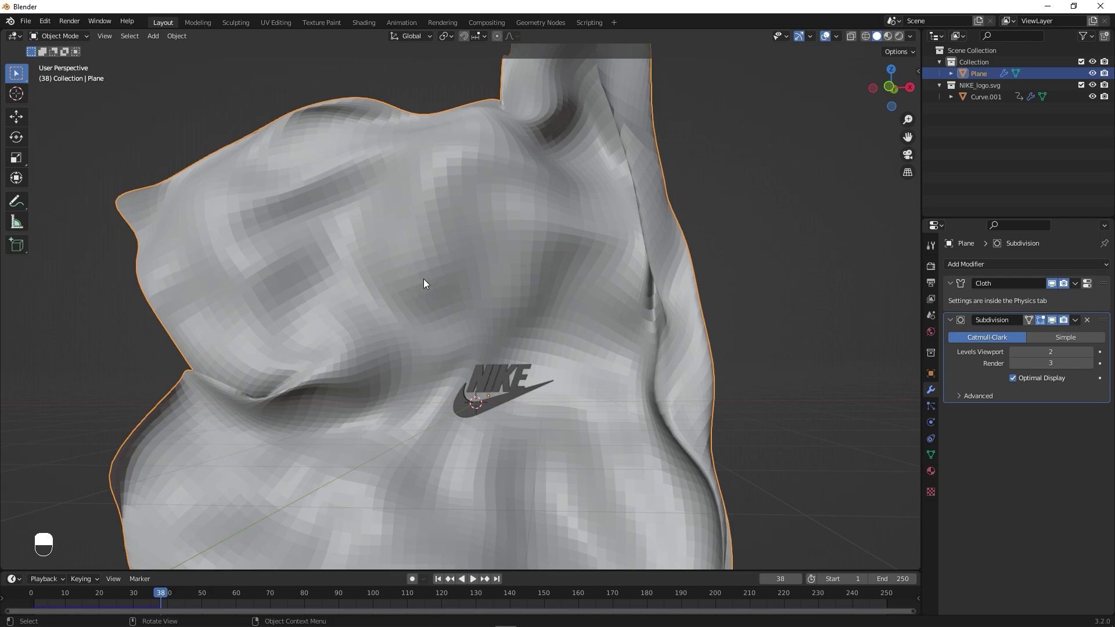
drag(446, 257, 705, 393)
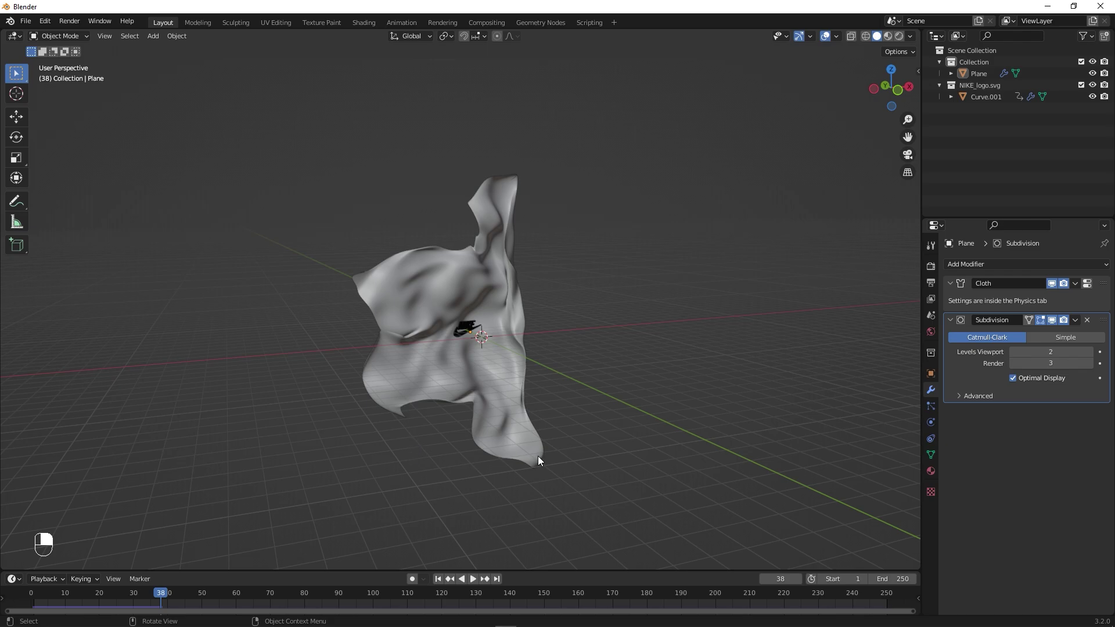
middle_click(540, 469)
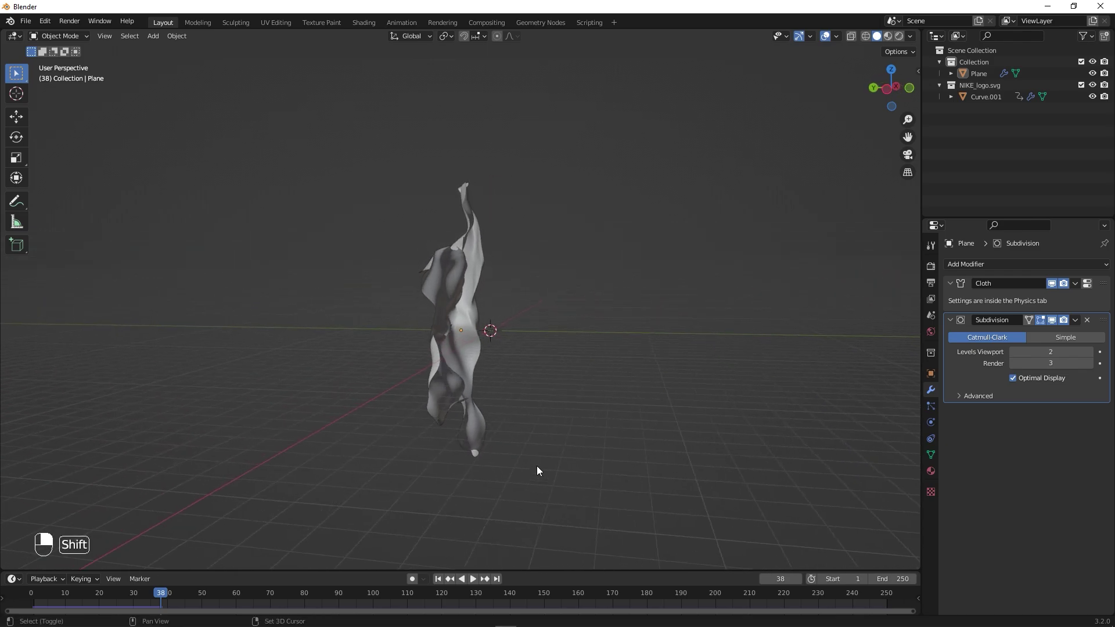
Add a Force field of strength -20 and replay to watch it crumple the cloth.
key(shift+a)
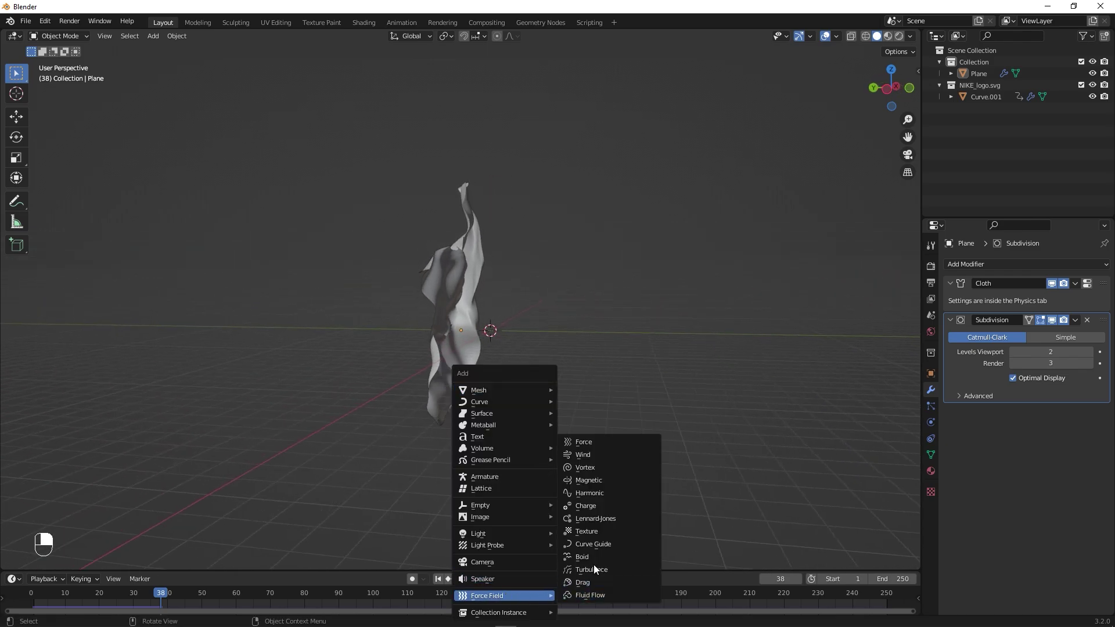
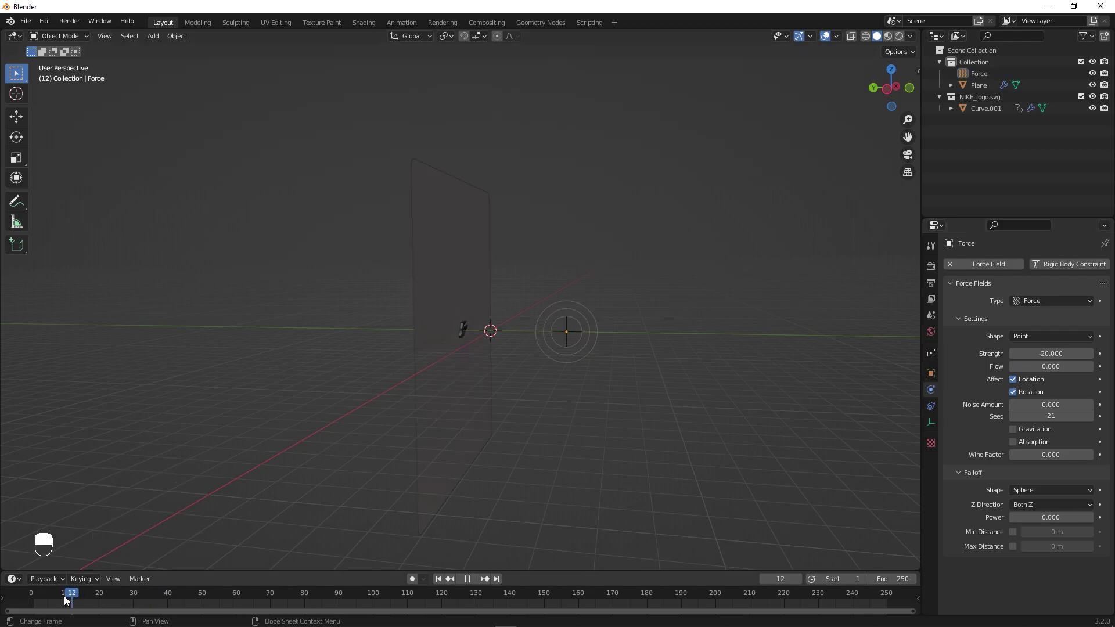
key(space)
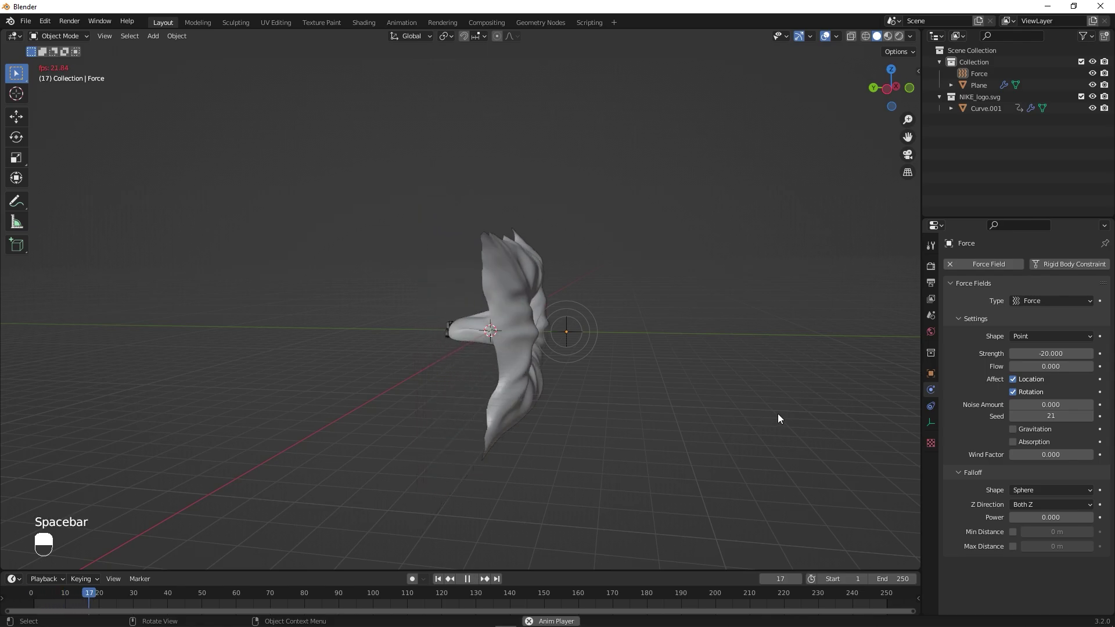
key(space)
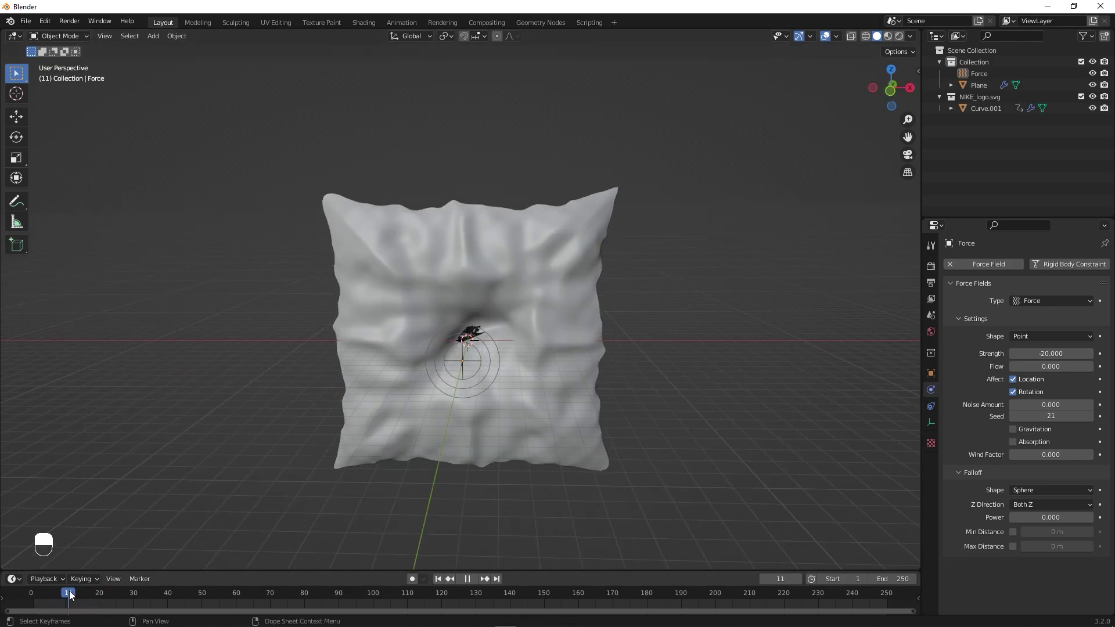
drag(82, 598, 259, 561)
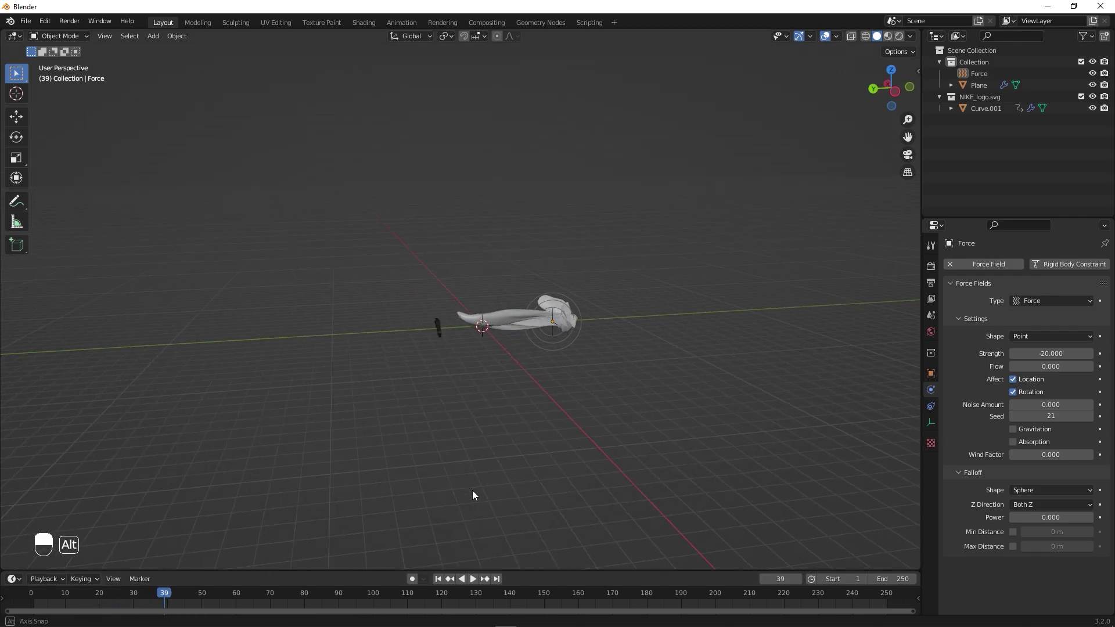
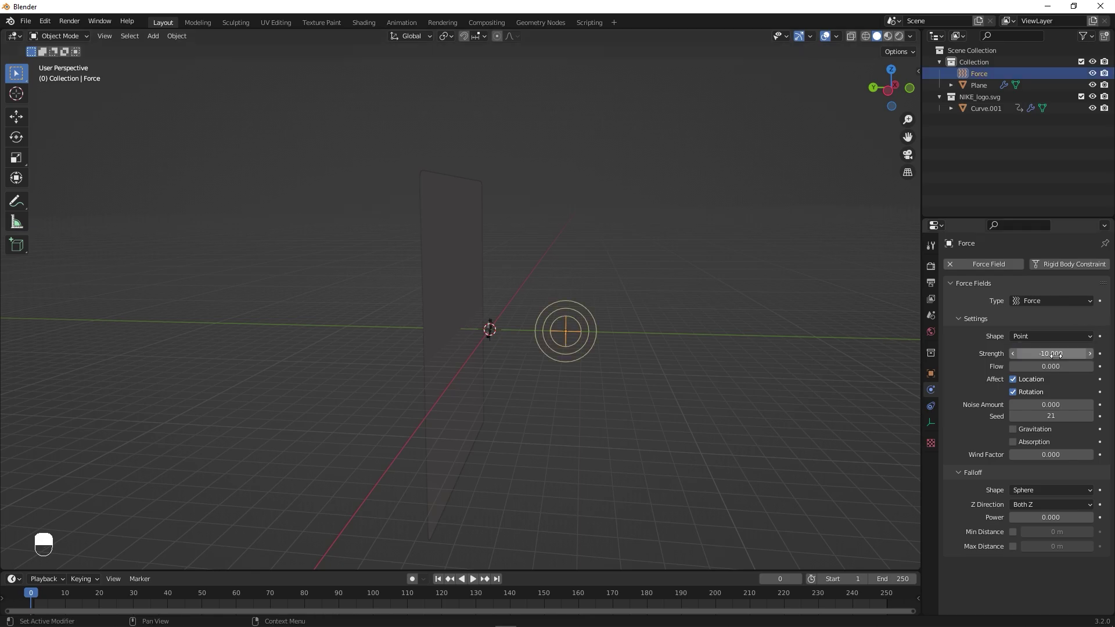
Set the force field Strength to -10 at frame 40, keyframe it, and replay the cloth while orbiting.
key(space)
key(space)
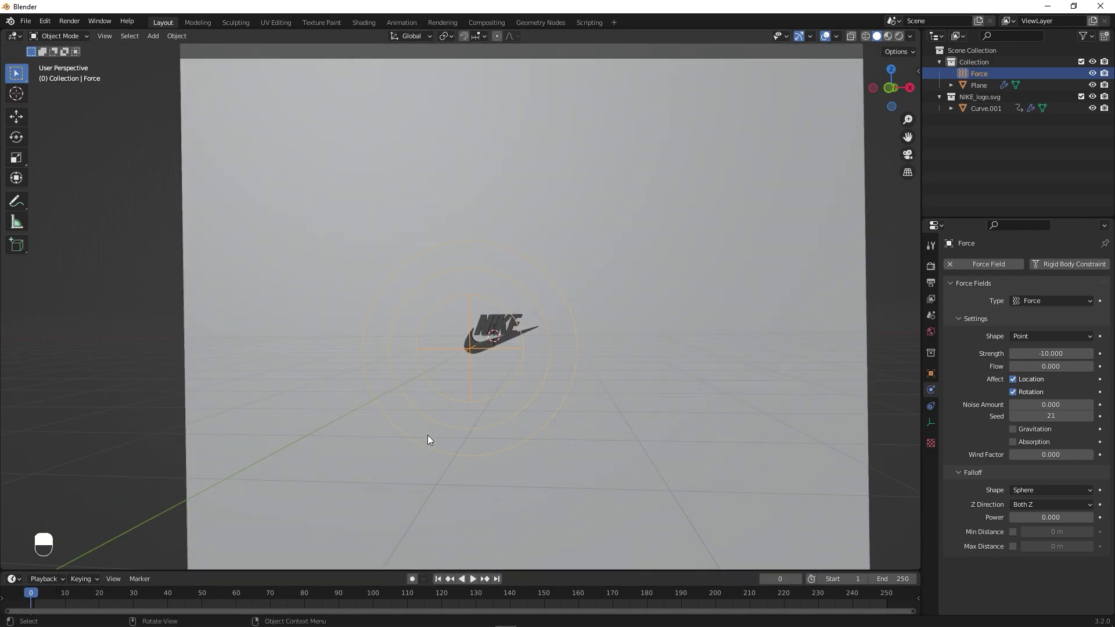
drag(564, 456, 393, 524)
drag(392, 524, 39, 599)
middle_click(38, 598)
drag(44, 598, 61, 599)
drag(68, 599, 143, 595)
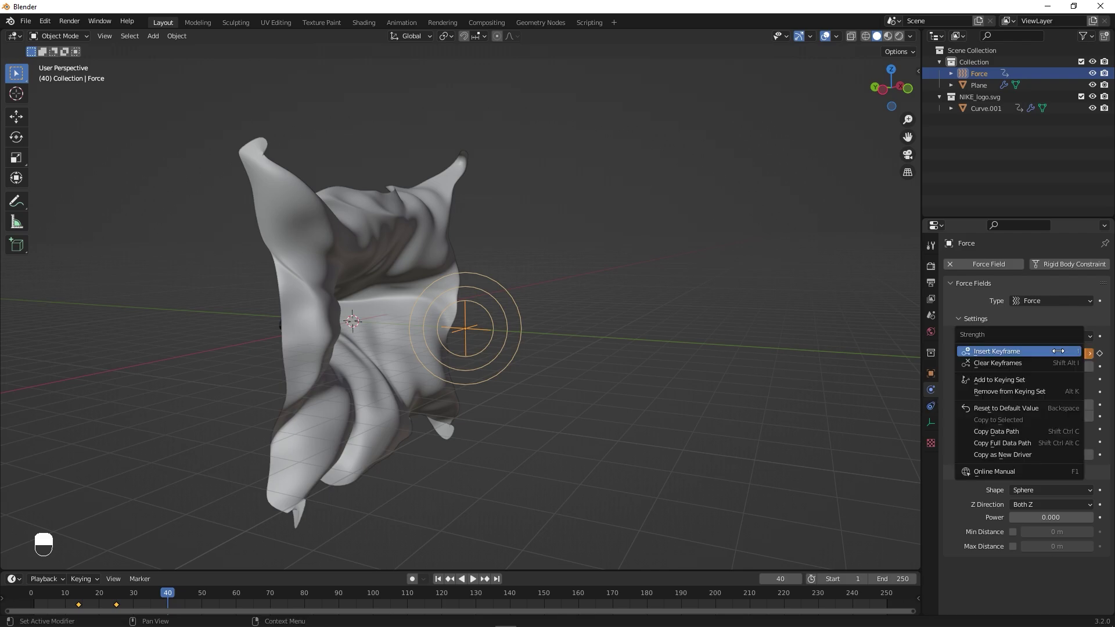
Keyframe Strength 0 so it eases from -10, replay the cloth, then rewind to the first frame.
key(space)
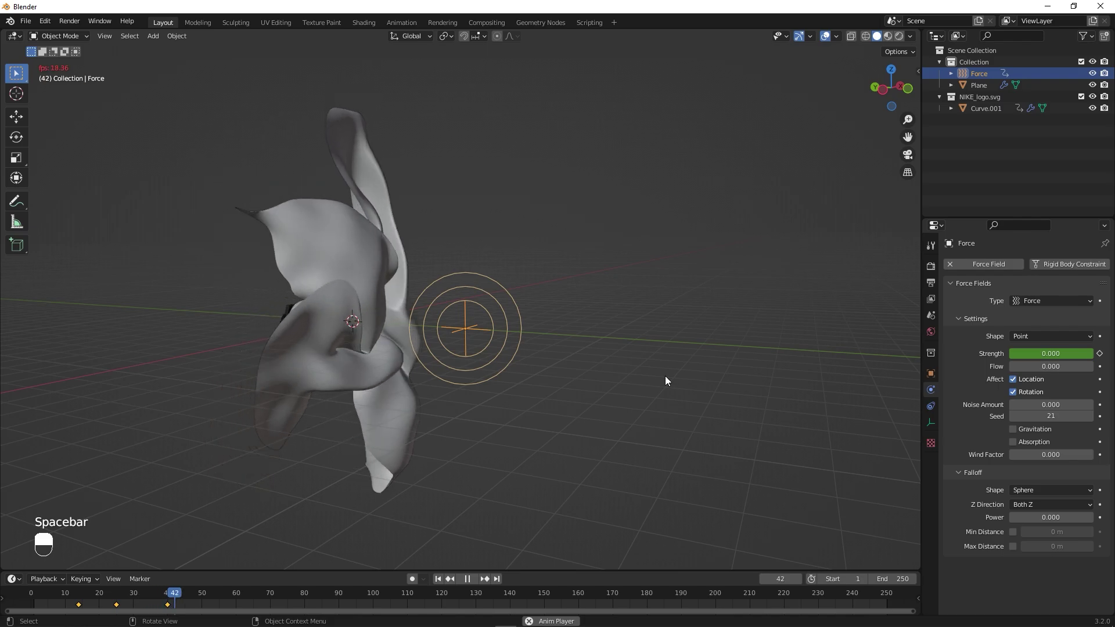
key(space)
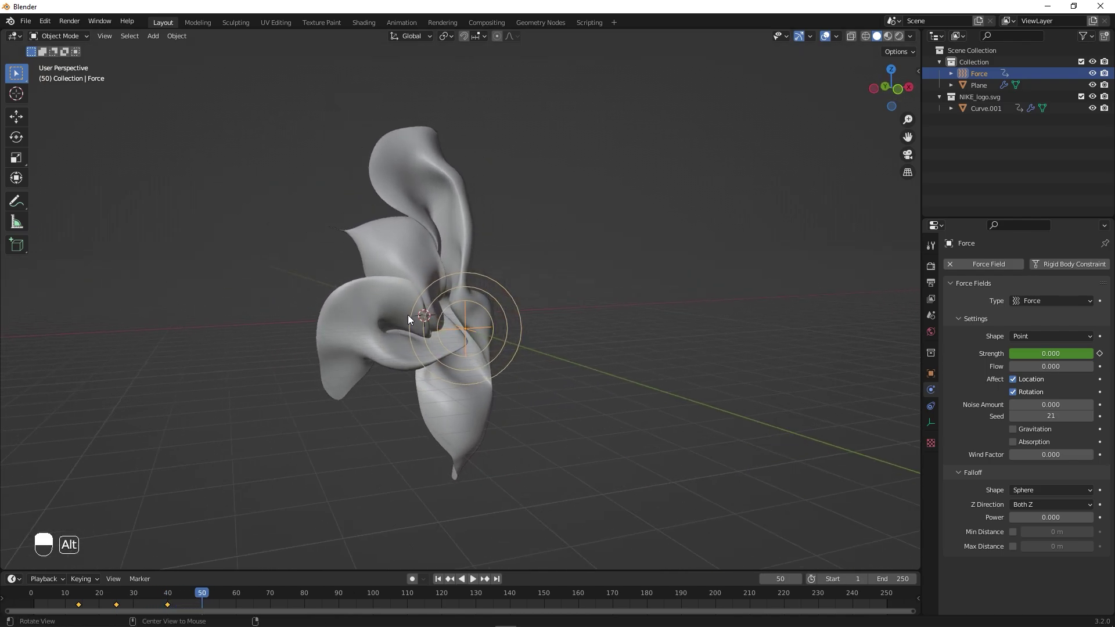
key(space)
key(space)
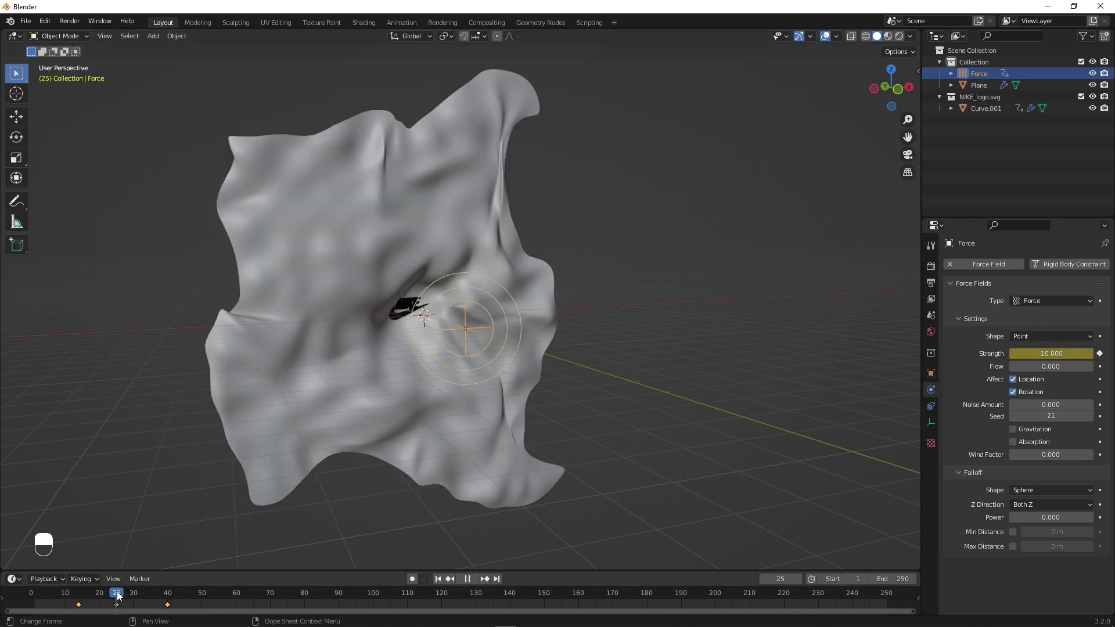
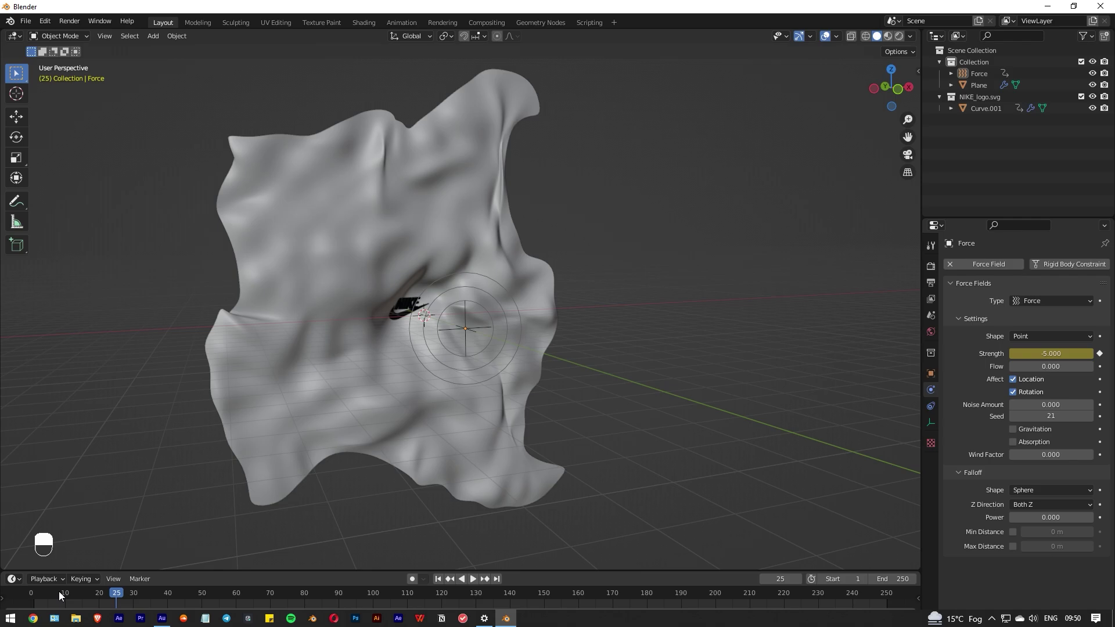
key(space)
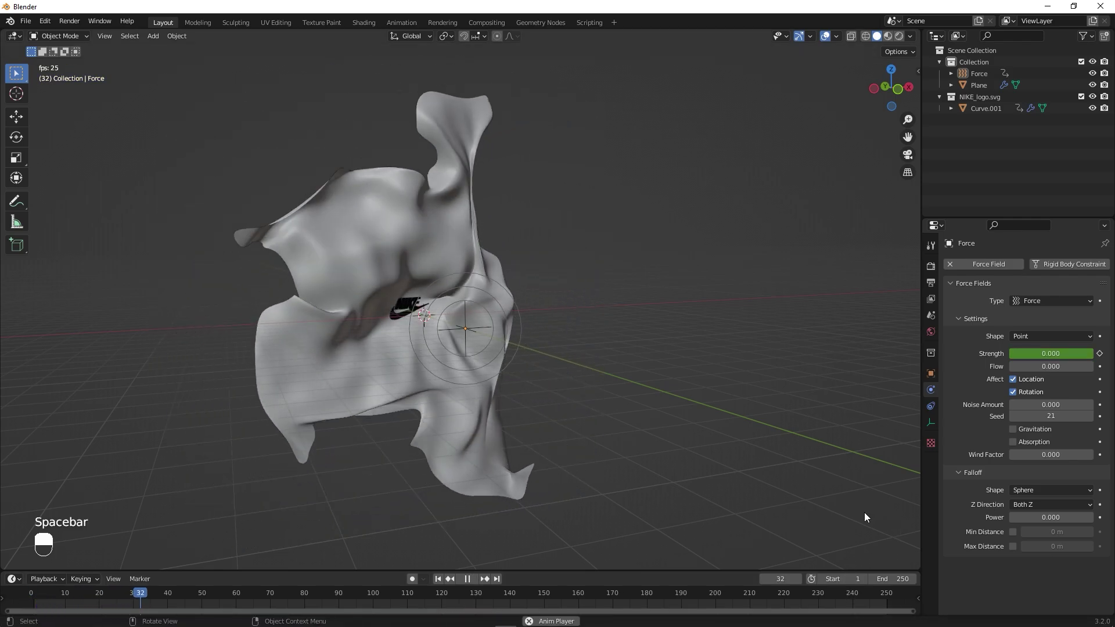
key(space)
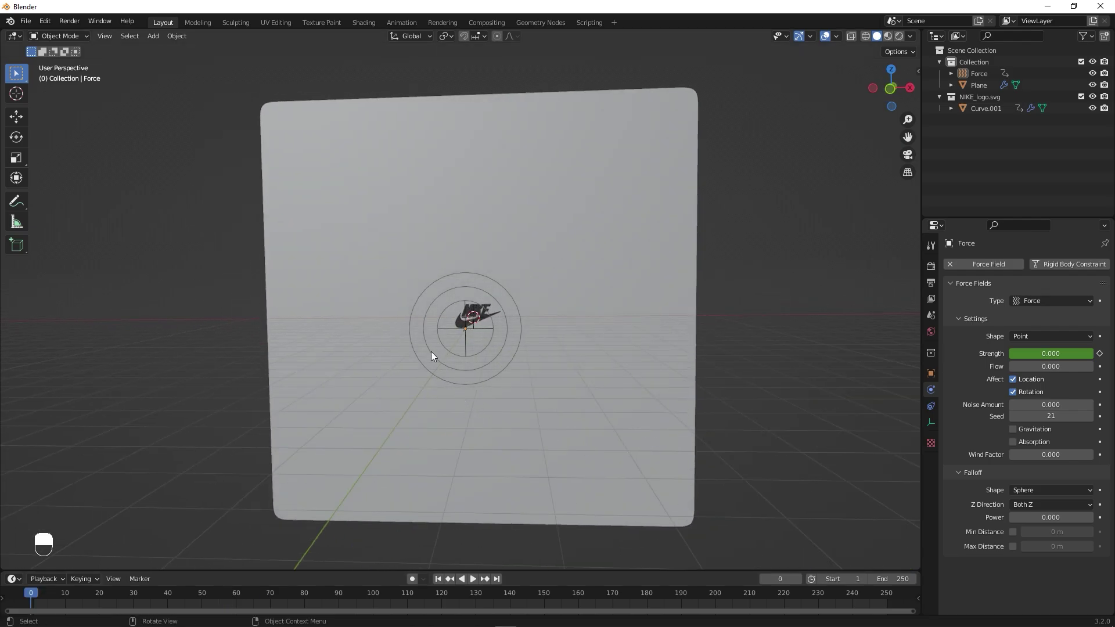
Add a camera at Y -6.49 m with rotation X 90°, Y/Z 0, and look through it.
key(shift+a)
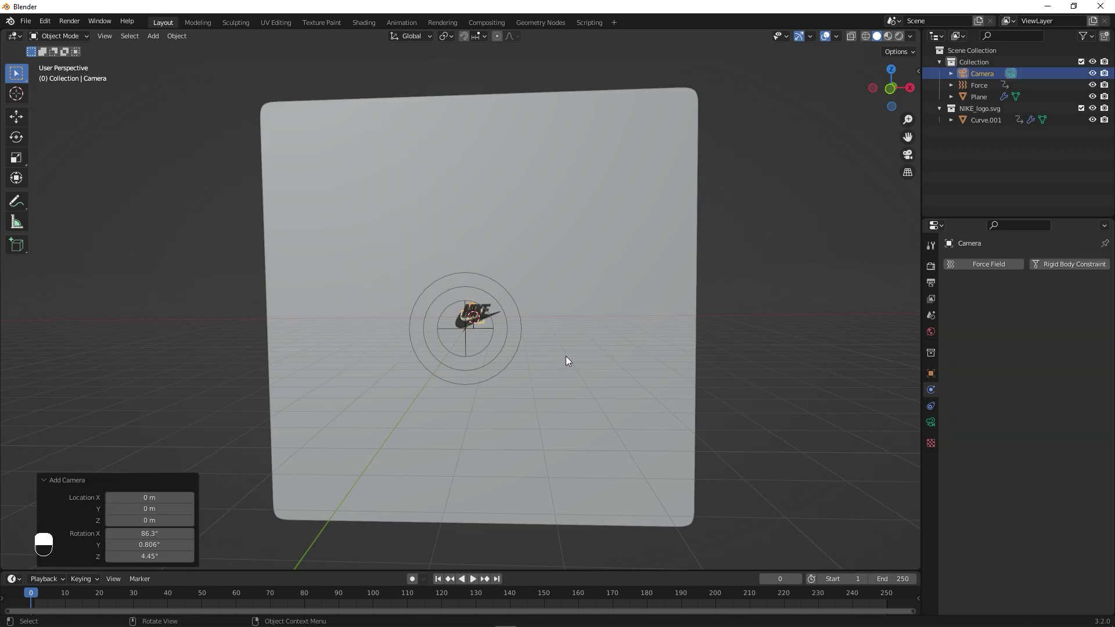
key(KP_0)
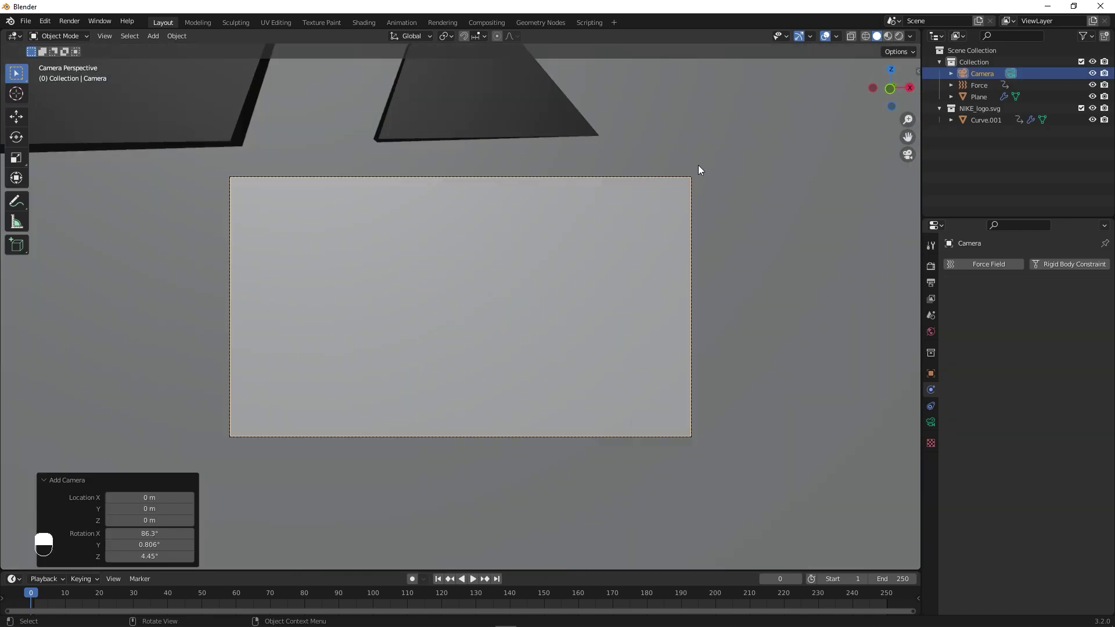
key(n)
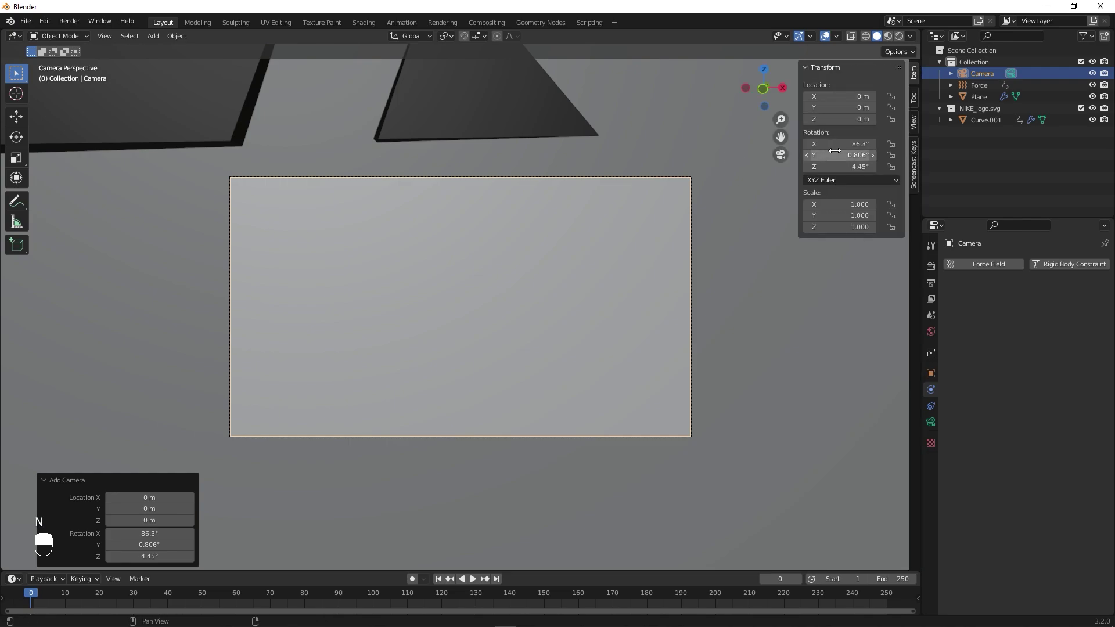
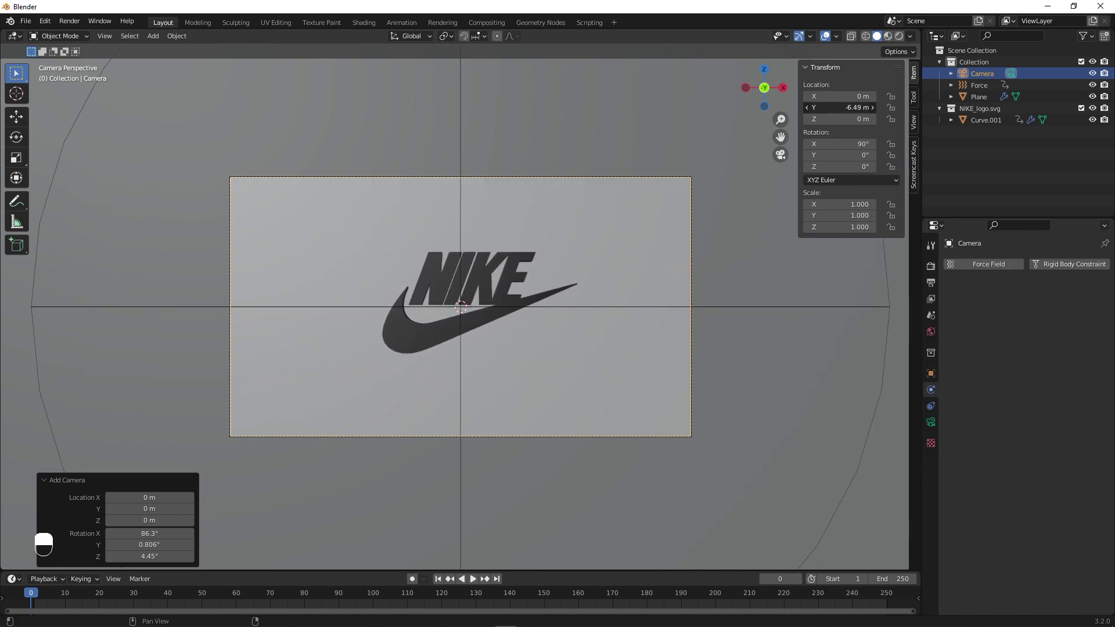
Play the animation to check the camera framing, then select the cloth plane.
key(space)
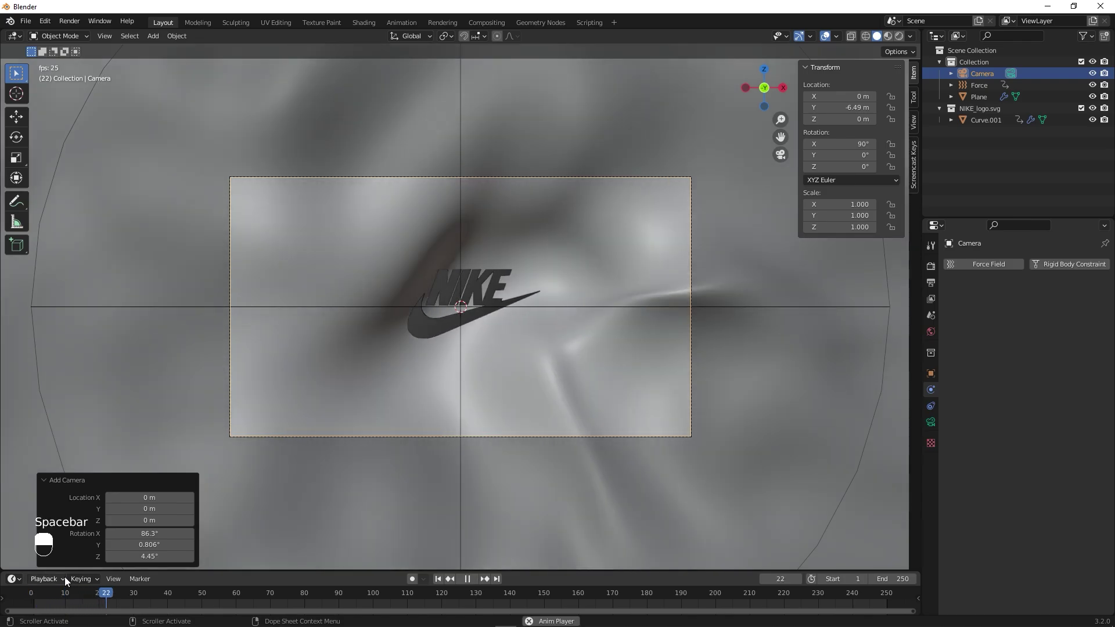
drag(68, 580, 243, 418)
key(space)
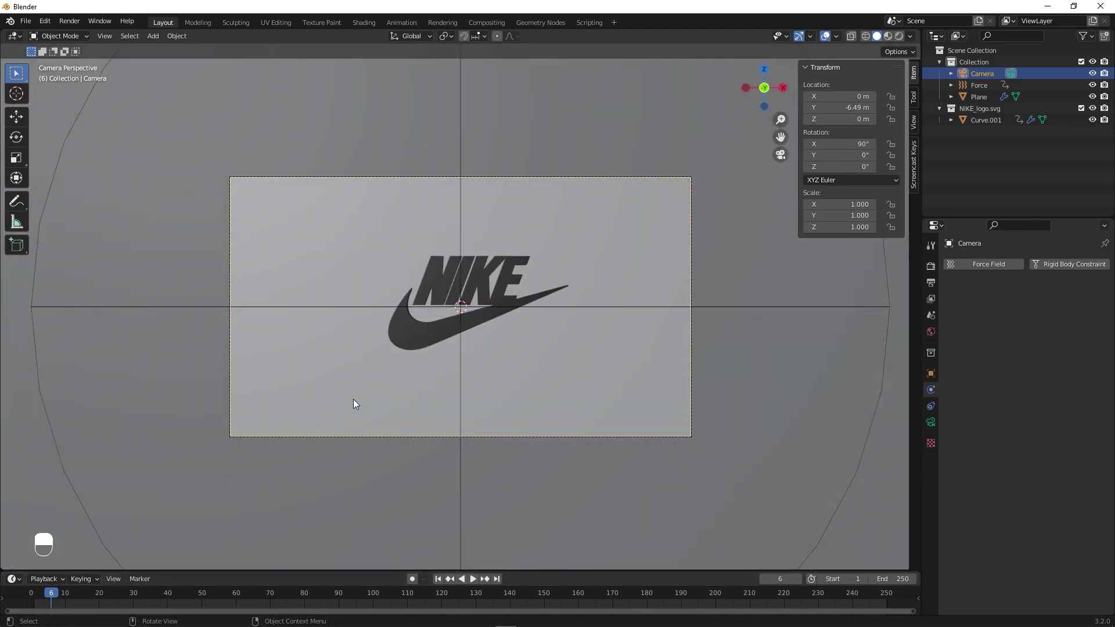
key(KP_0)
drag(361, 407, 575, 295)
click(576, 295)
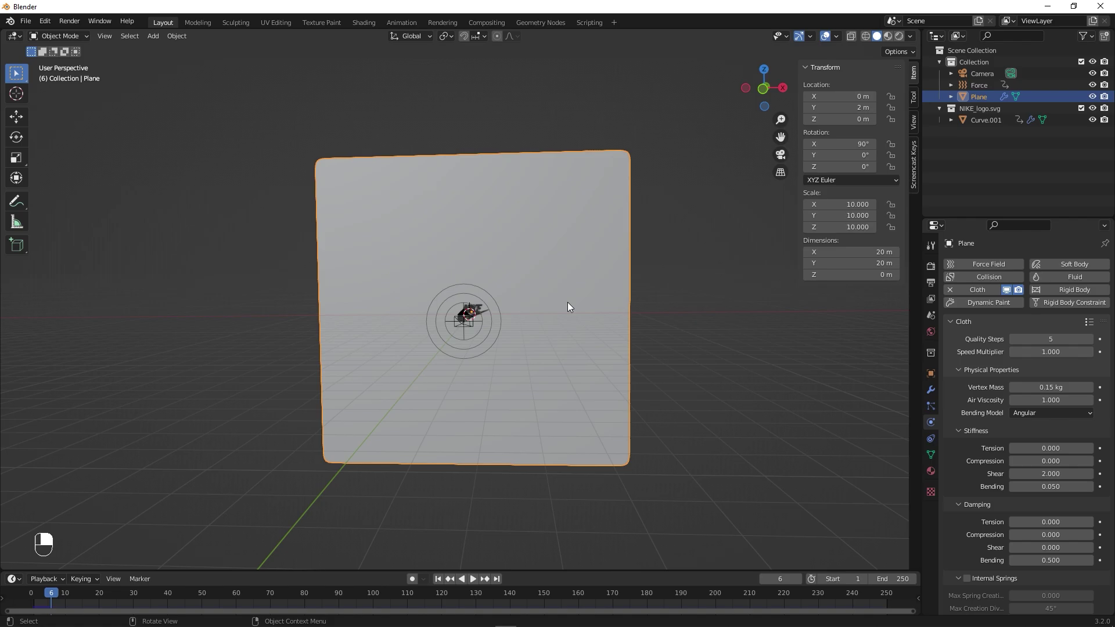
Scale up the cloth plane, apply all transforms, and replay the simulation.
key(s)
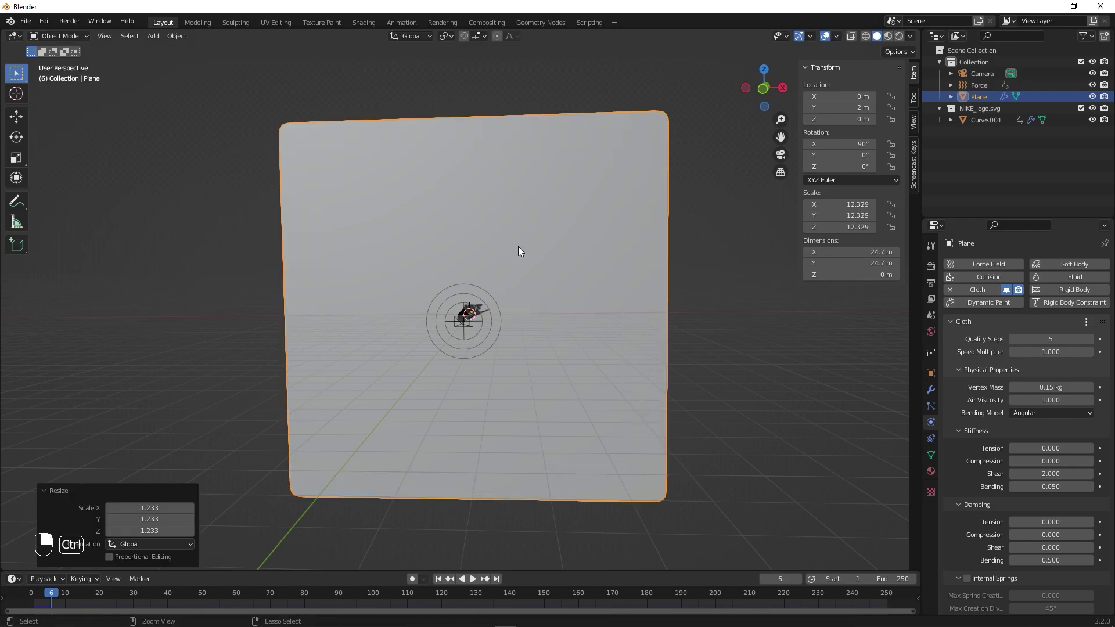
key(ctrl+a)
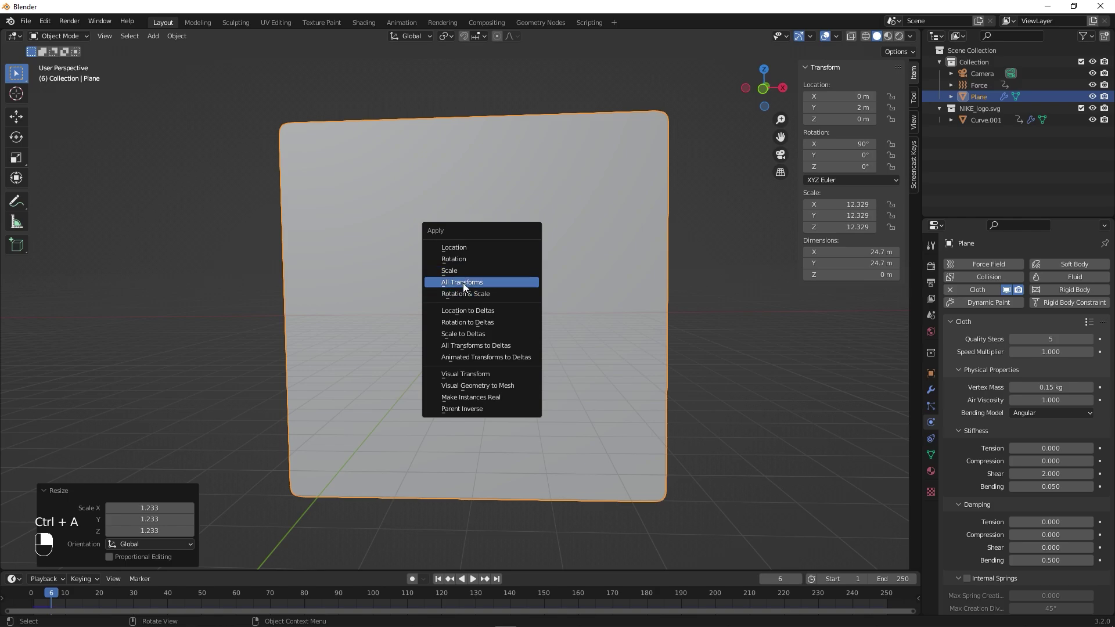
drag(53, 601, 786, 386)
key(space)
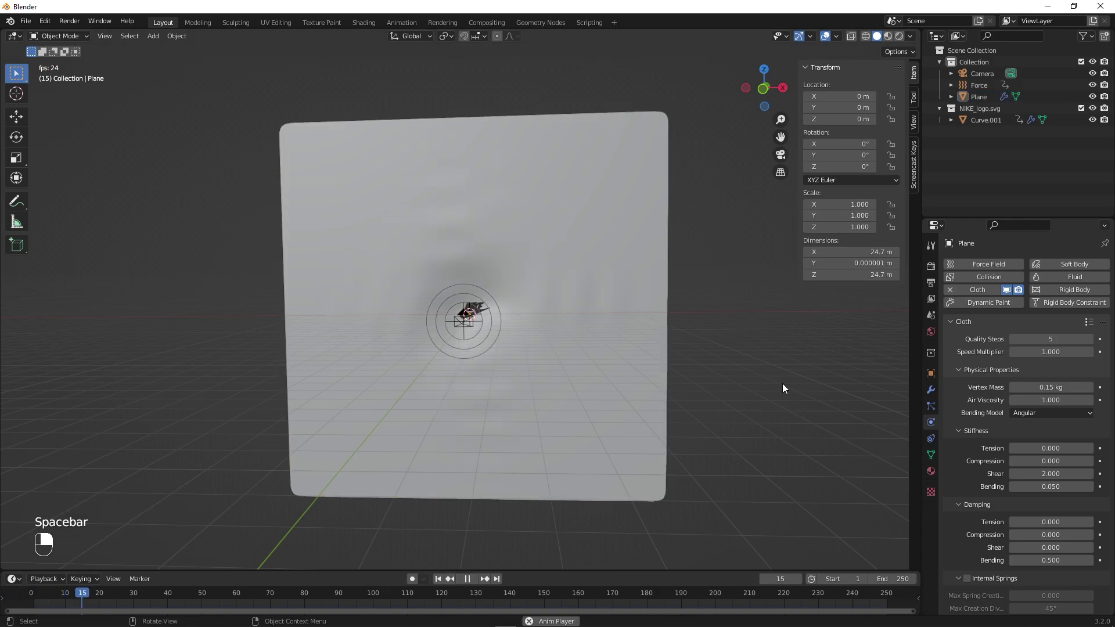
click(786, 386)
key(space)
Scrub and play the cloth draping over the logo through the camera view.
key(KP_0)
drag(786, 387, 84, 530)
drag(25, 503, 44, 527)
drag(44, 519, 72, 601)
drag(70, 598, 791, 493)
key(space)
Zoom the viewport to fit the whole camera frame around the logo.
drag(746, 545, 793, 495)
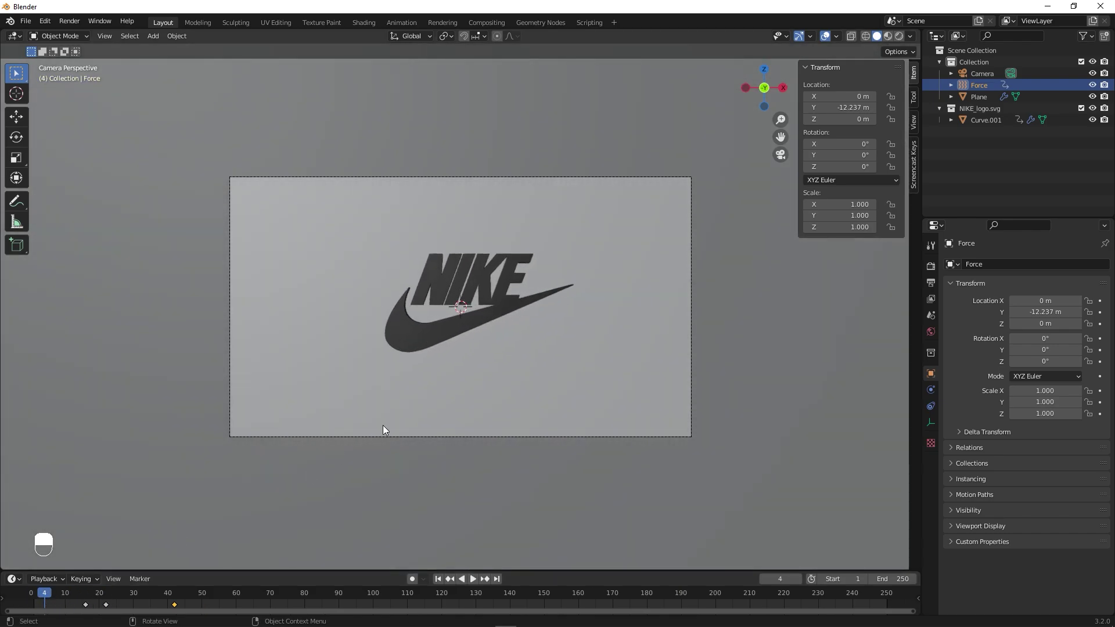
drag(388, 428, 991, 95)
middle_click(990, 85)
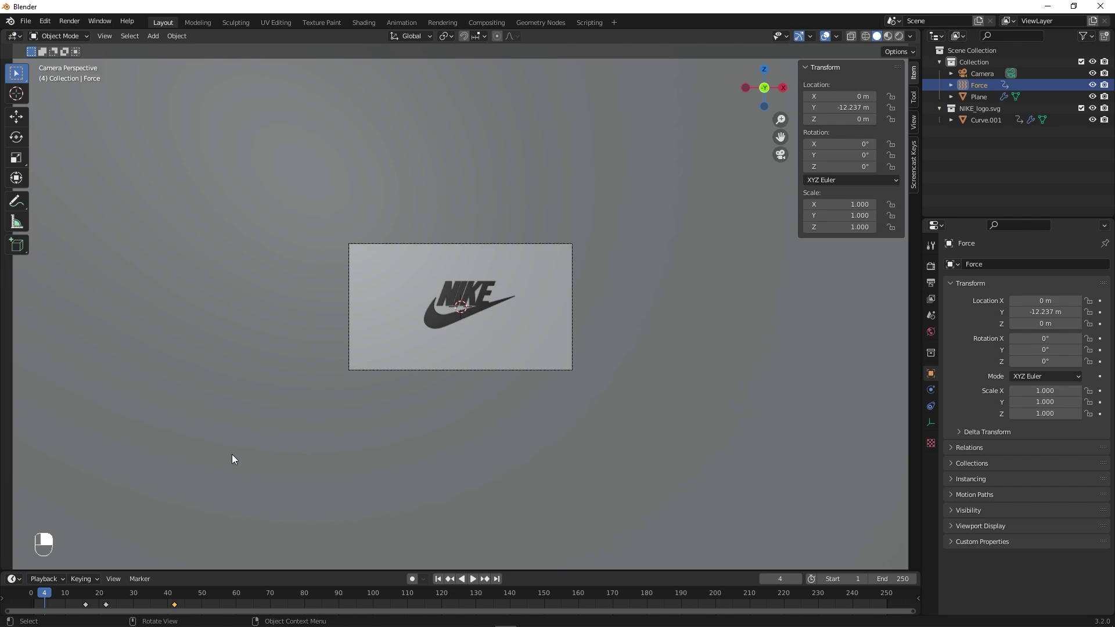
drag(46, 526, 64, 588)
drag(55, 602, 9, 605)
drag(9, 605, 483, 308)
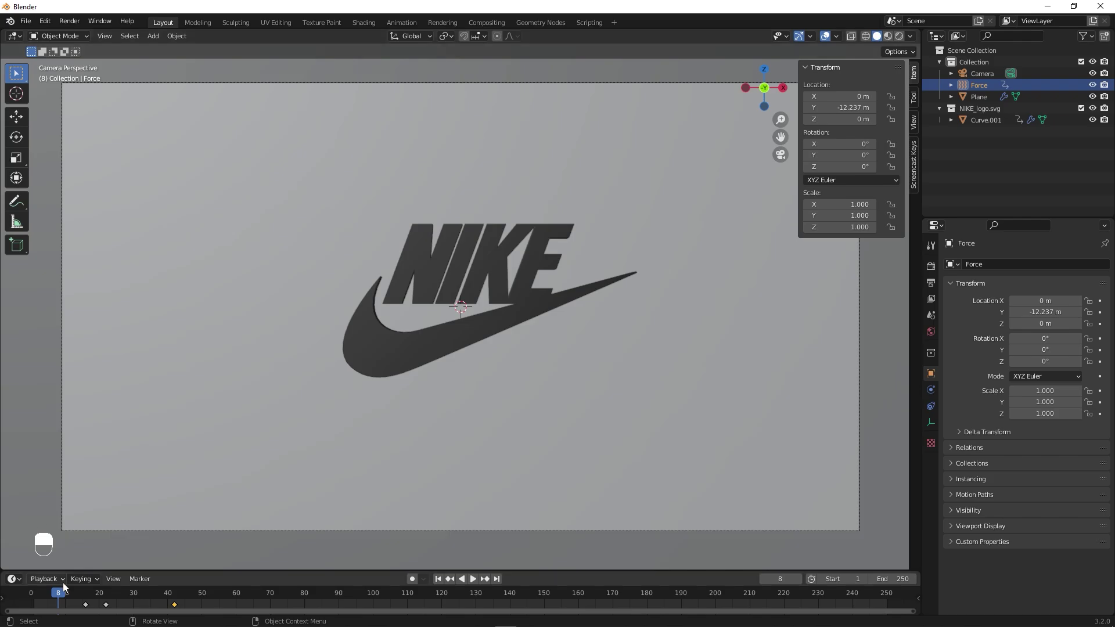
Advance to frame 23 so the cloth drapes, then set the render engine to Cycles with GPU Compute.
drag(73, 595, 933, 267)
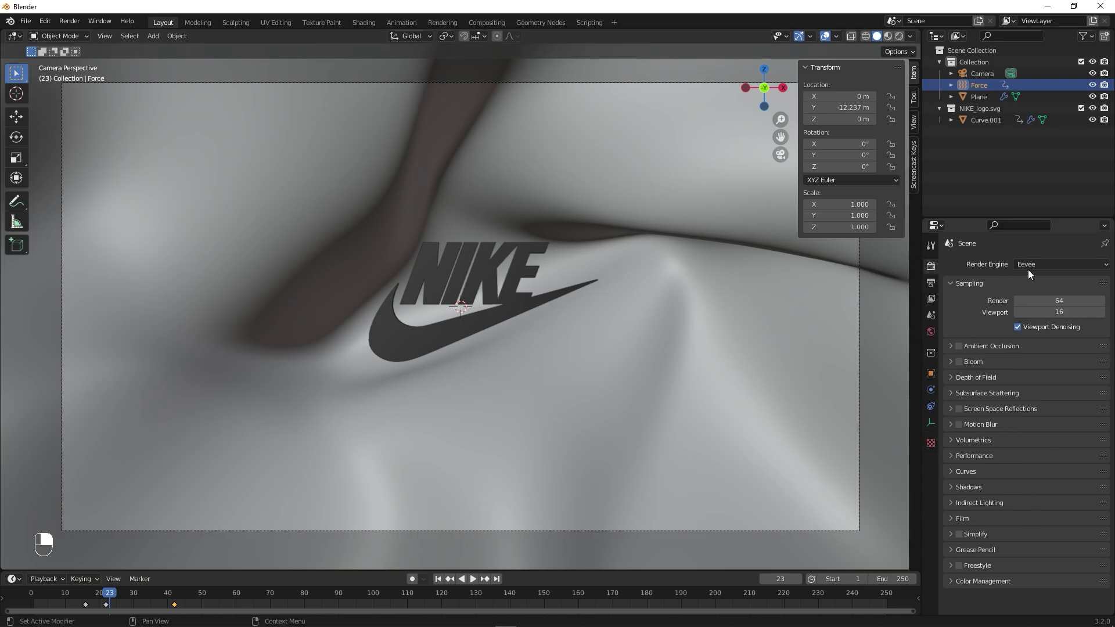
drag(1032, 265, 1002, 297)
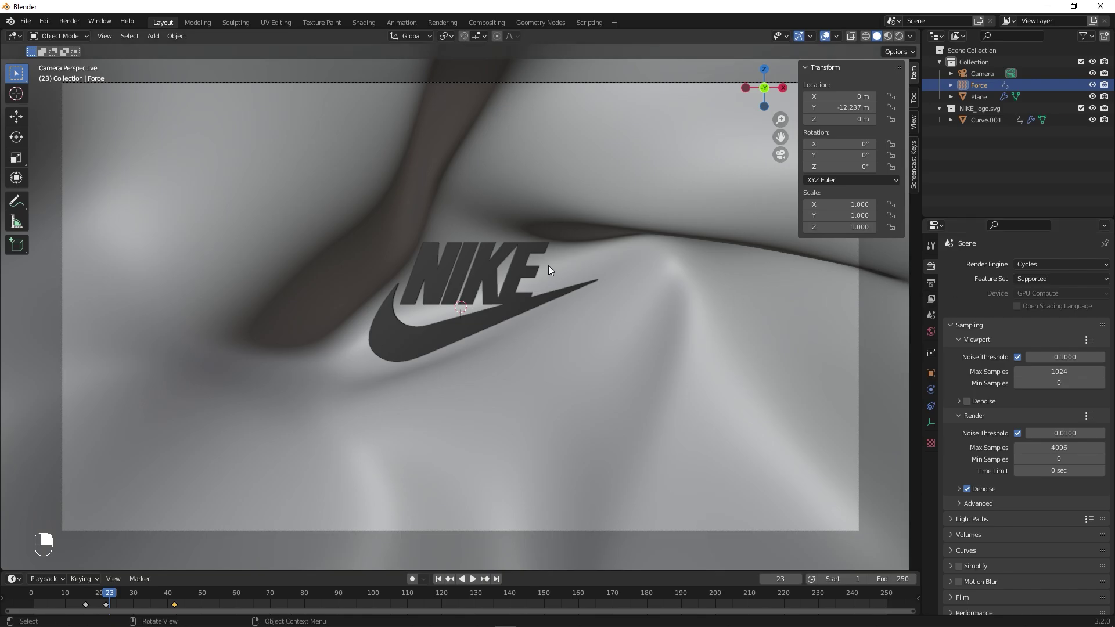
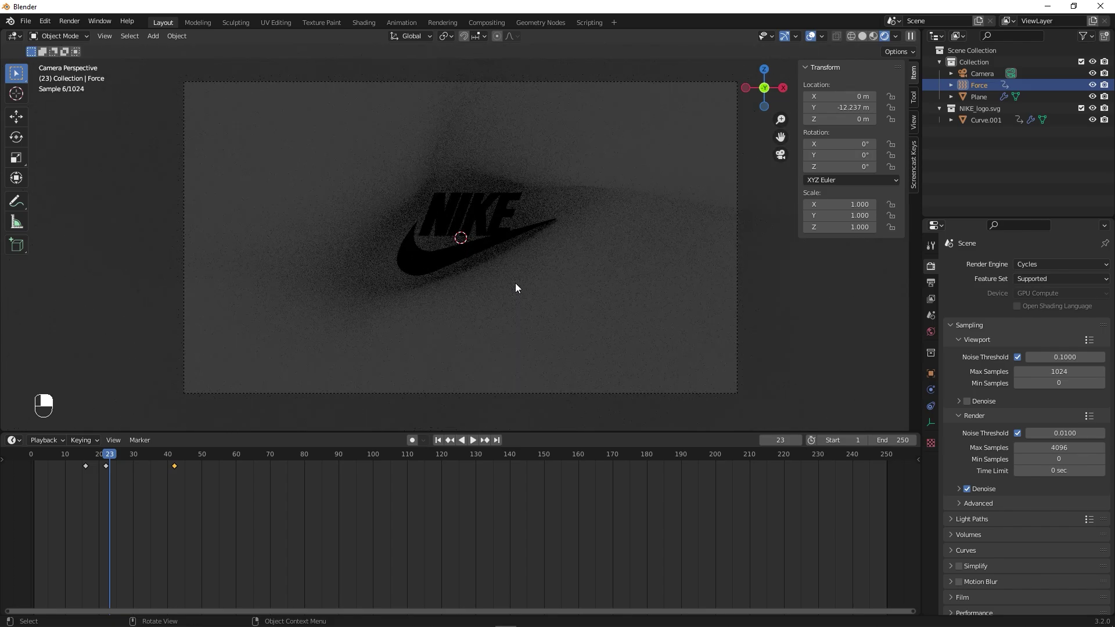
Add an Environment Texture node to the world shader feeding the Background.
key(KP_0)
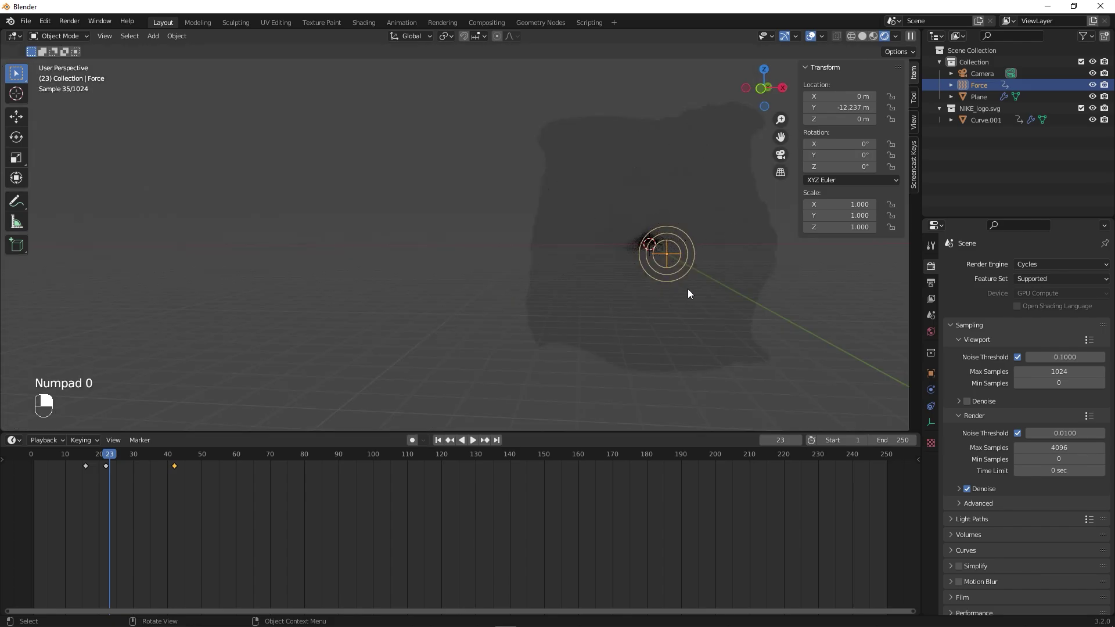
drag(777, 292, 24, 442)
drag(50, 546, 204, 535)
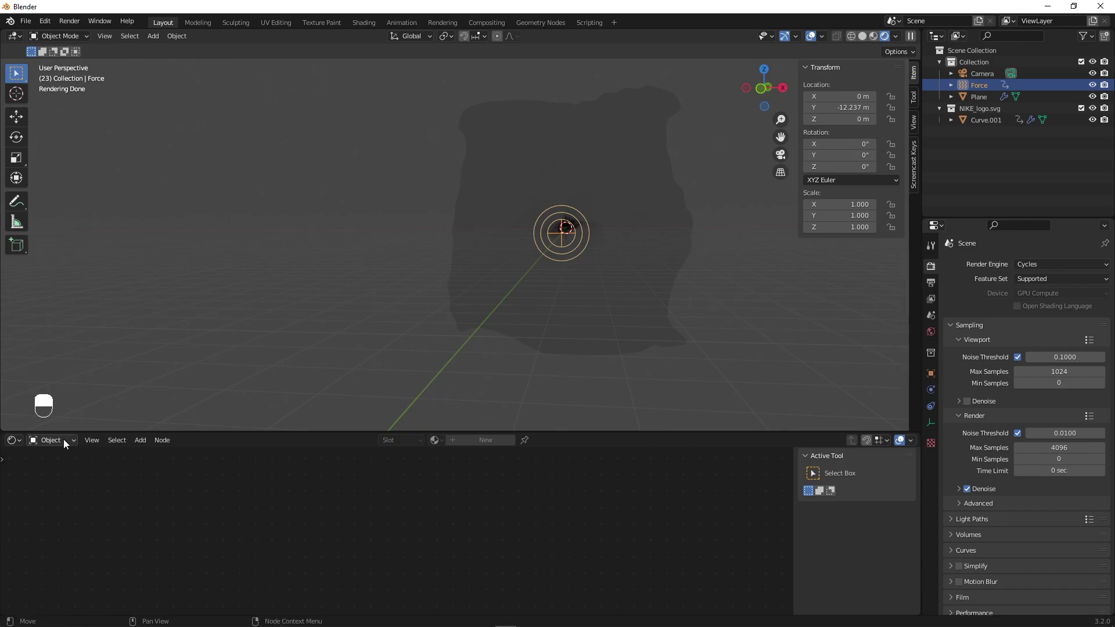
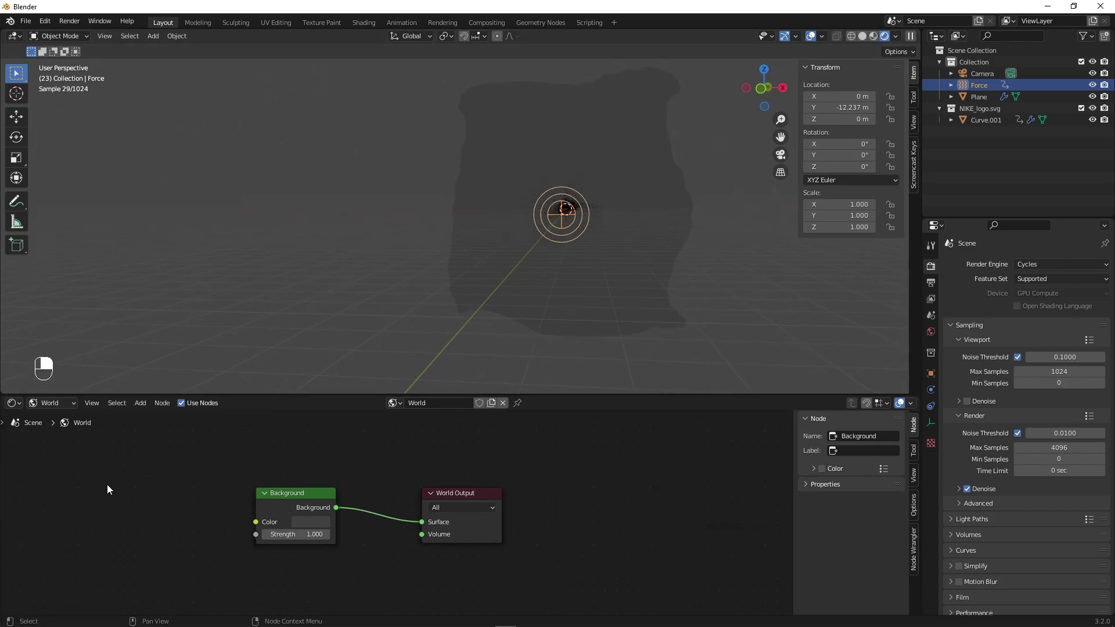
key(shift+a)
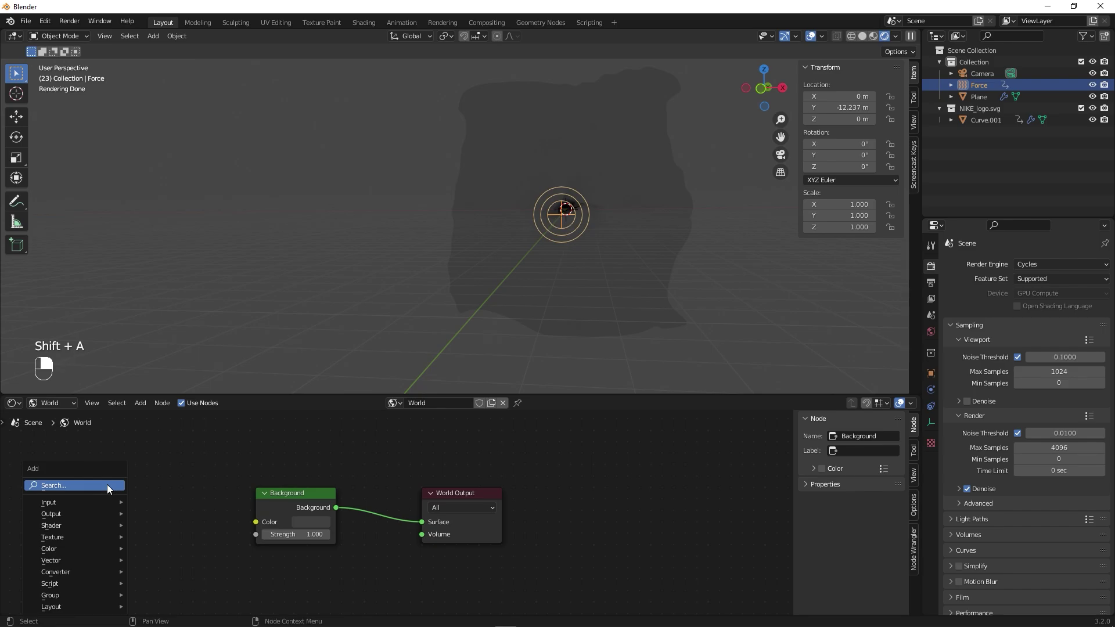
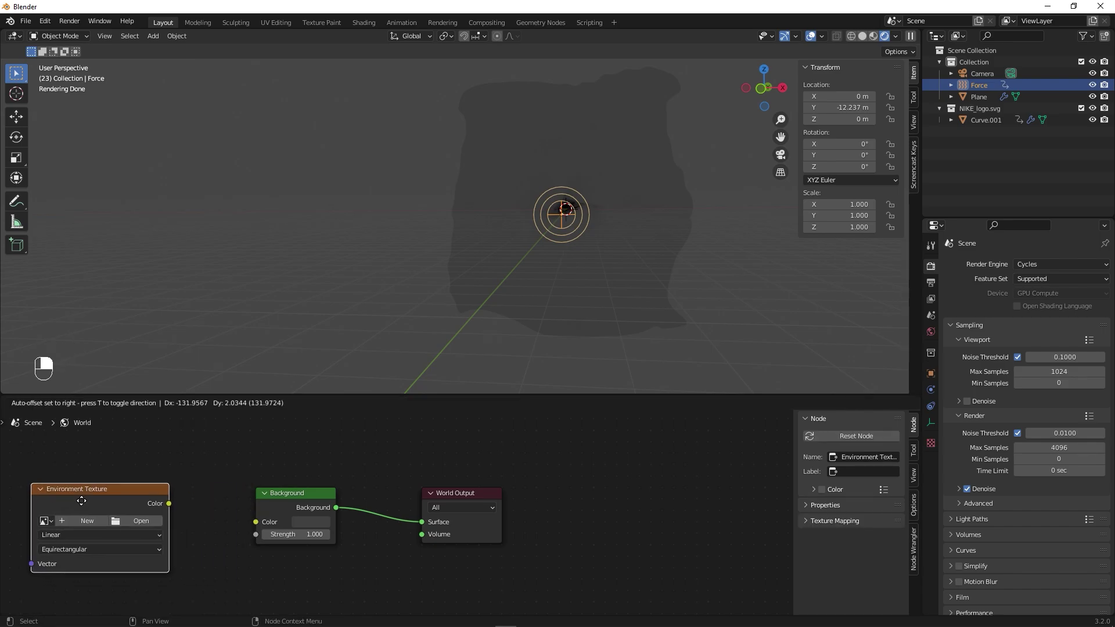
drag(108, 516, 266, 500)
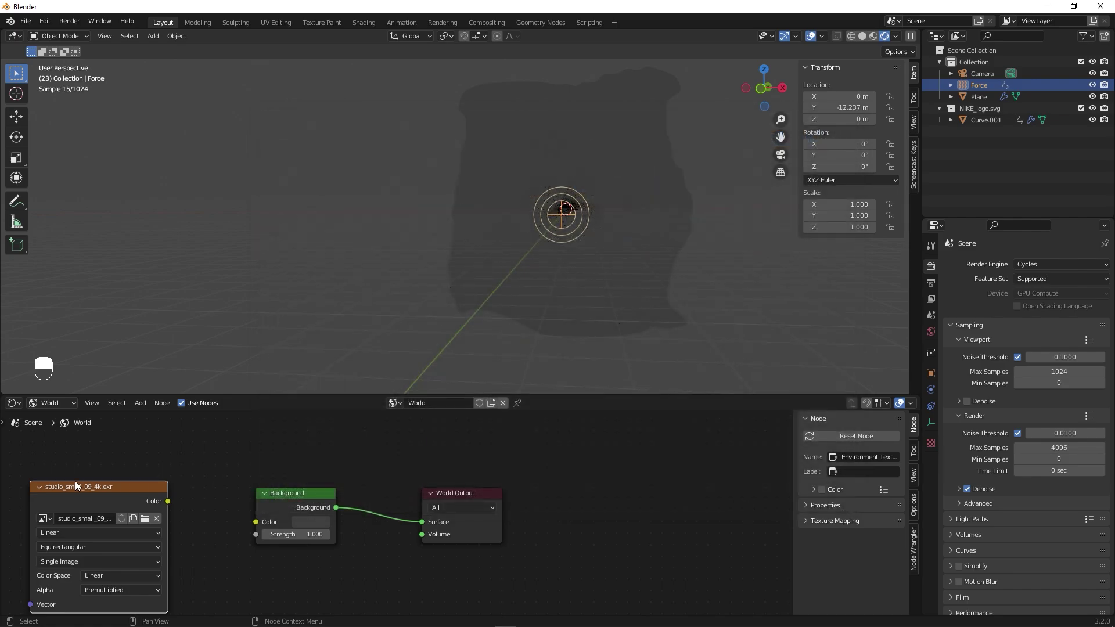
Orbit around the HDRI-lit cloth in the rendered Cycles preview.
drag(175, 500, 563, 251)
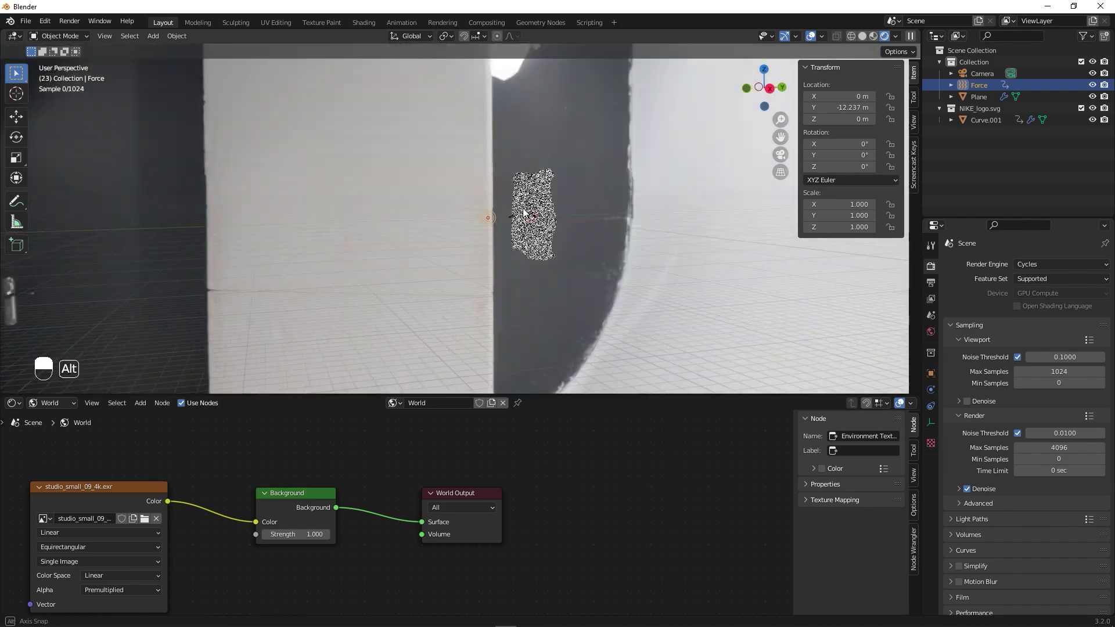
click(510, 188)
middle_click(508, 180)
double_click(508, 177)
middle_click(507, 176)
middle_click(582, 212)
middle_click(607, 218)
drag(609, 218, 555, 238)
drag(555, 238, 549, 224)
Check the lit cloth through the scene camera and return to the Environment Texture node.
key(KP_0)
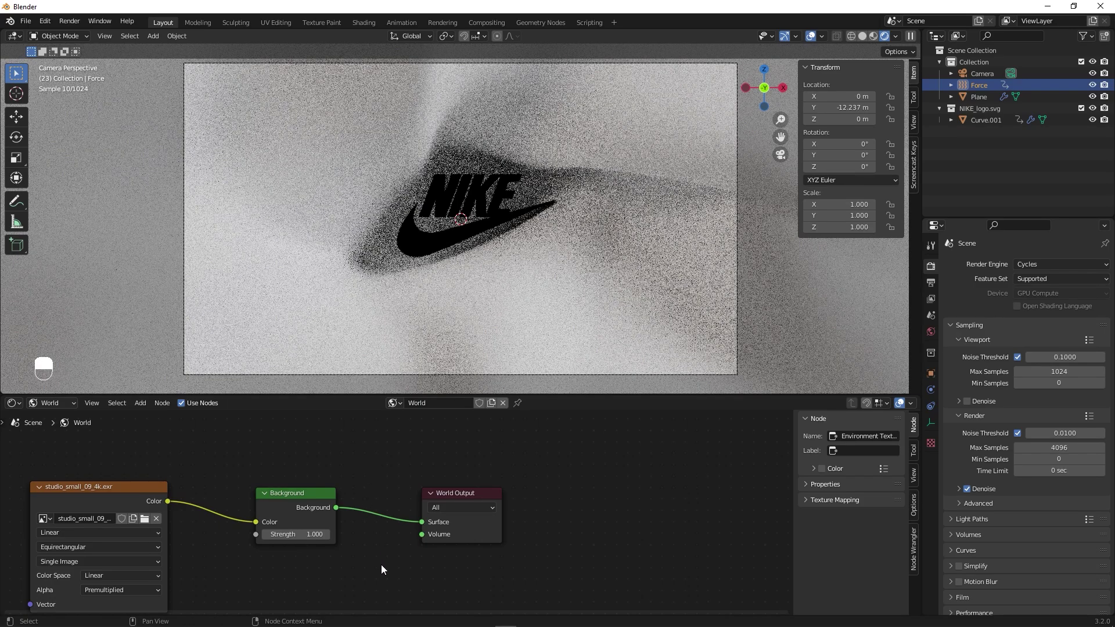
drag(388, 566, 512, 226)
key(KP_0)
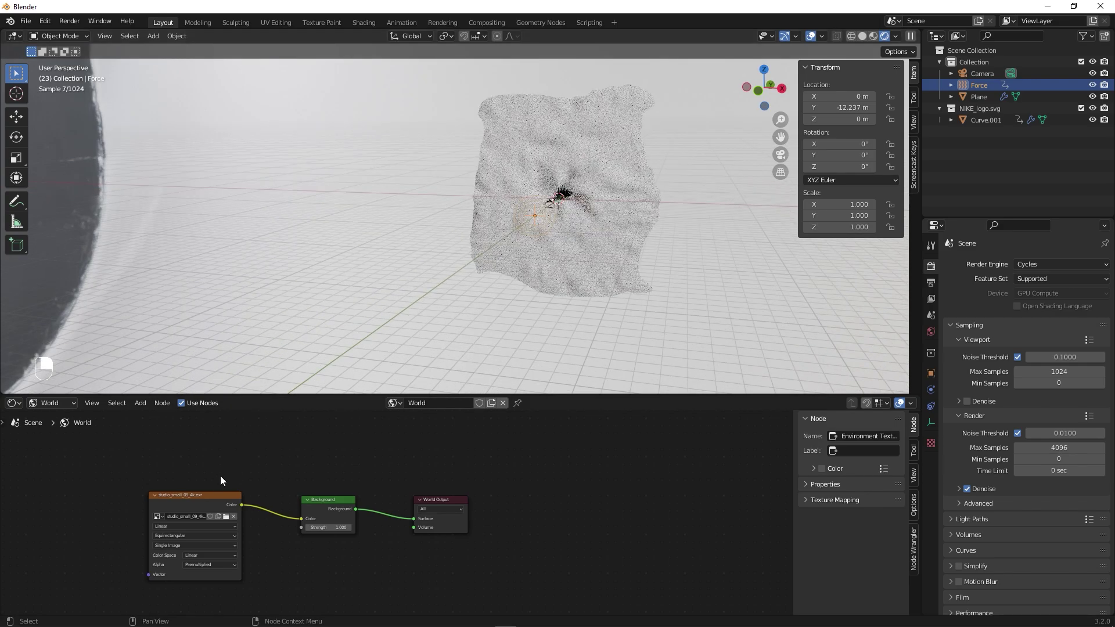
click(191, 501)
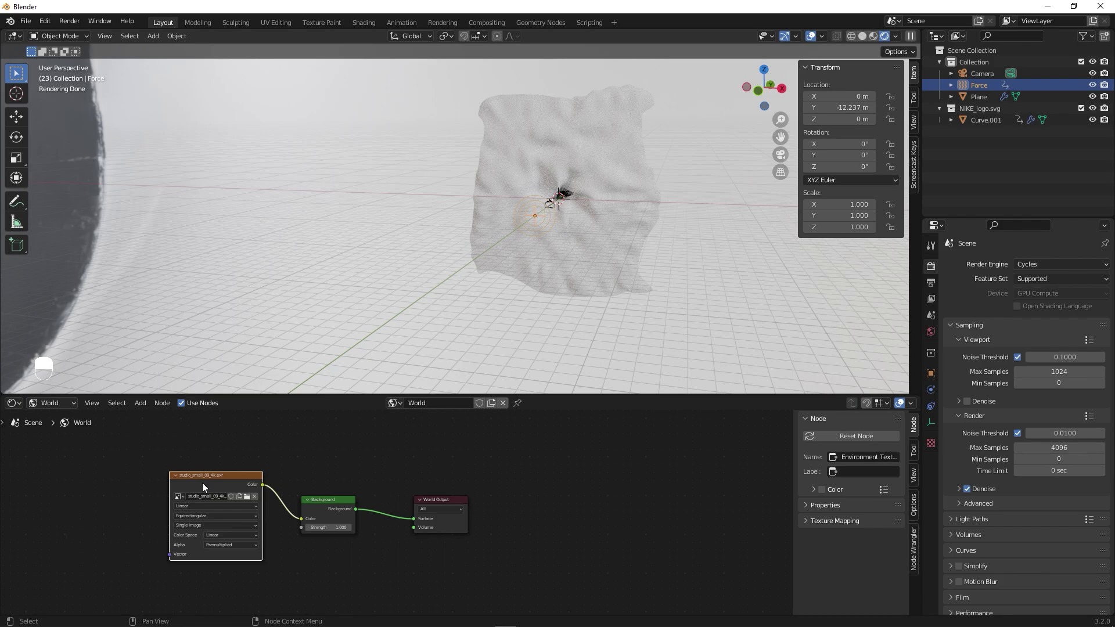
Add Texture Coordinate/Mapping to the HDRI and lower the world Background Strength to 0.9.
key(ctrl+t)
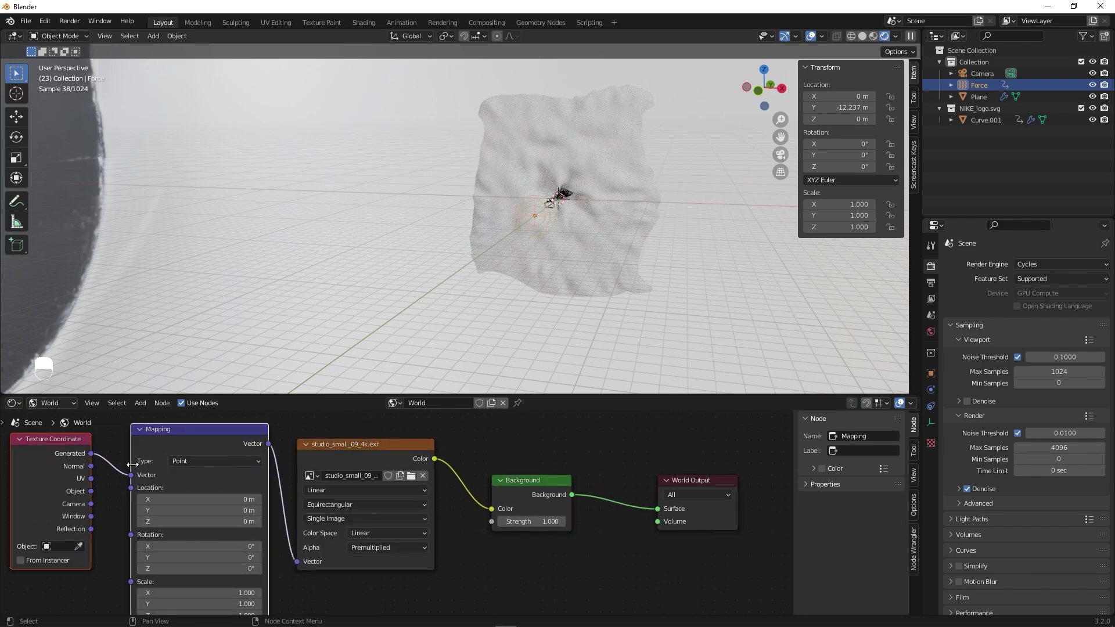
click(148, 460)
key(shift+a)
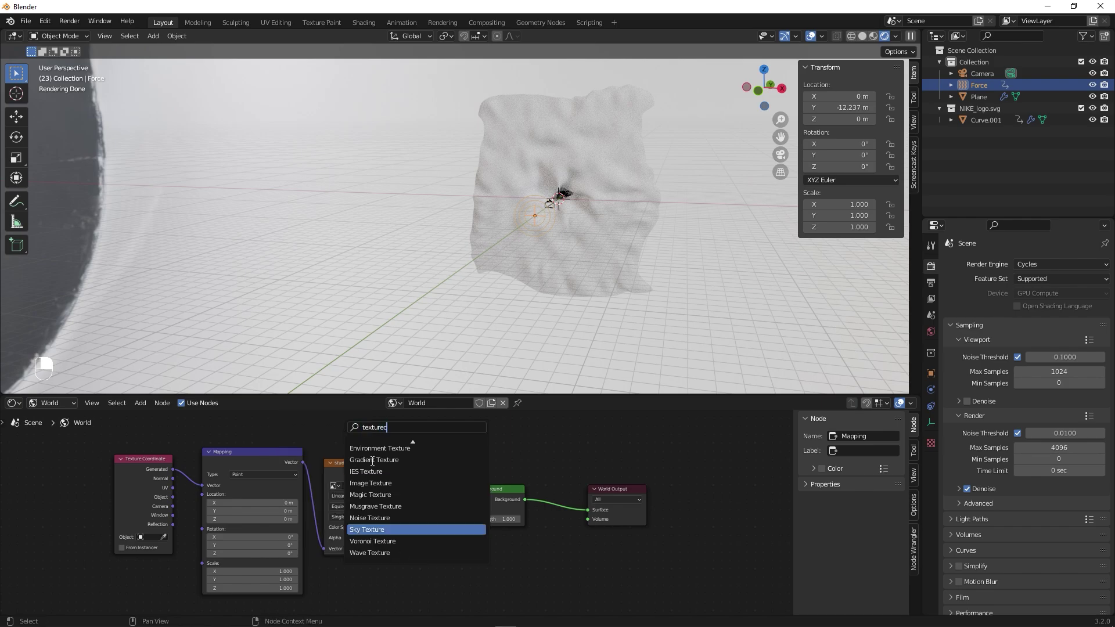
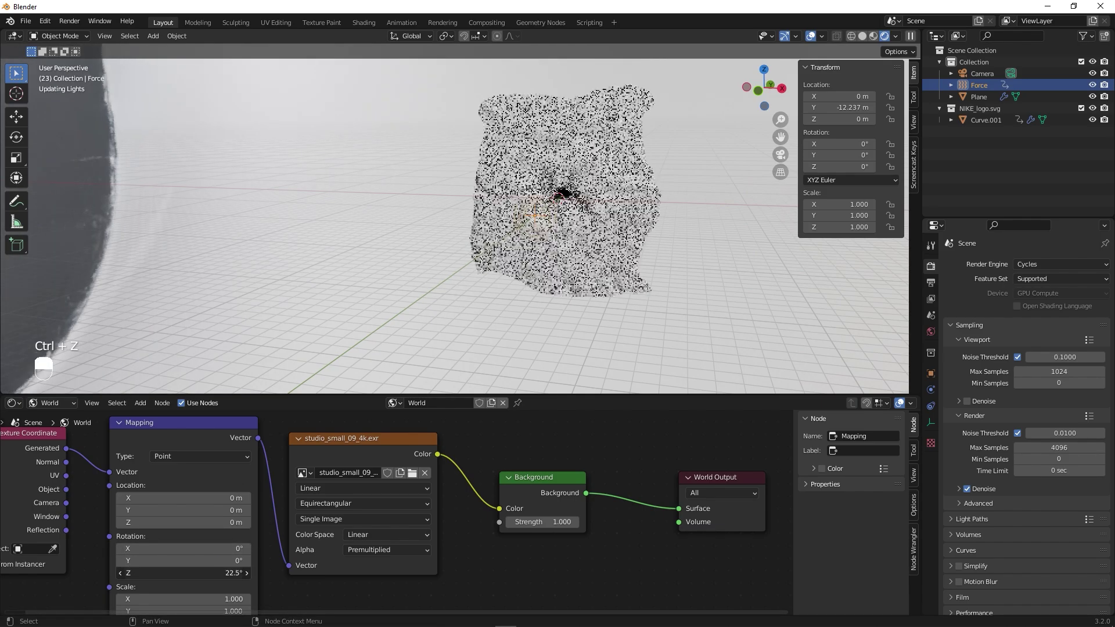
key(KP_0)
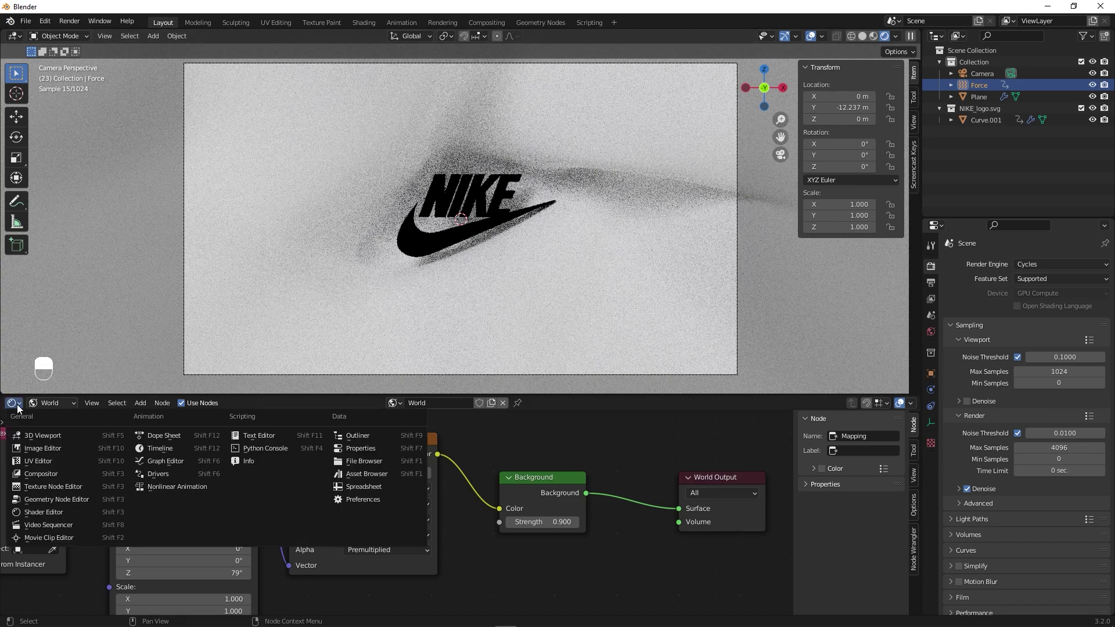
click(51, 403)
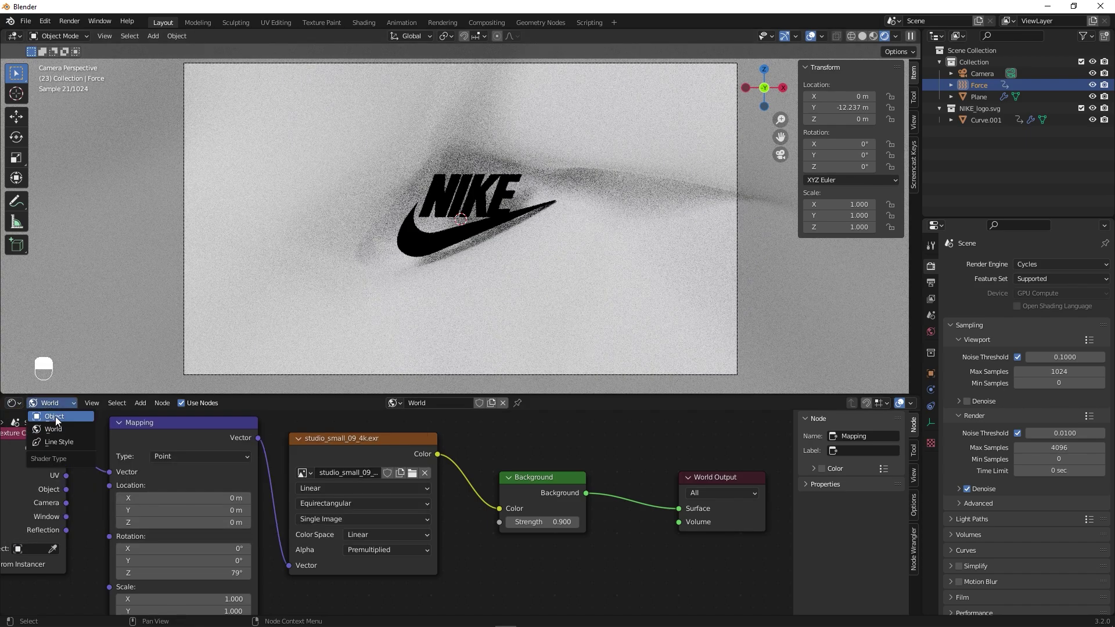
Select the cloth plane and set its Principled BSDF Base Color to pink.
drag(216, 408, 684, 148)
drag(684, 148, 482, 404)
drag(482, 404, 612, 545)
drag(611, 545, 718, 587)
middle_click(718, 587)
drag(718, 587, 456, 540)
drag(456, 541, 514, 544)
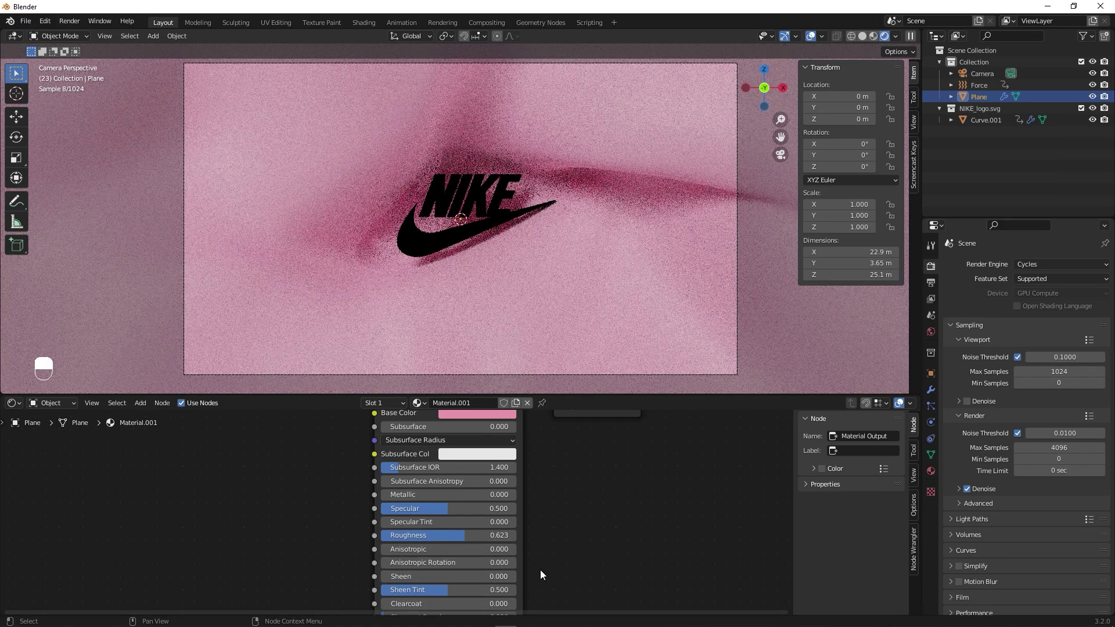
Raise the cloth Roughness to 0.623, then bring up the logo's SVGMat material.
drag(439, 513, 646, 560)
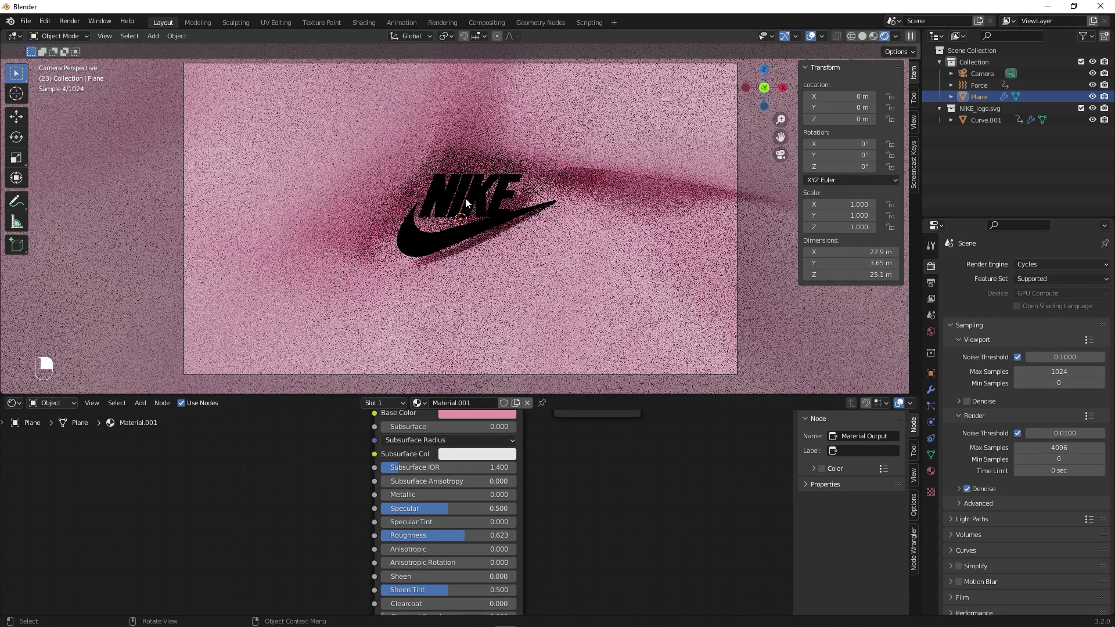
middle_click(486, 192)
right_click(486, 192)
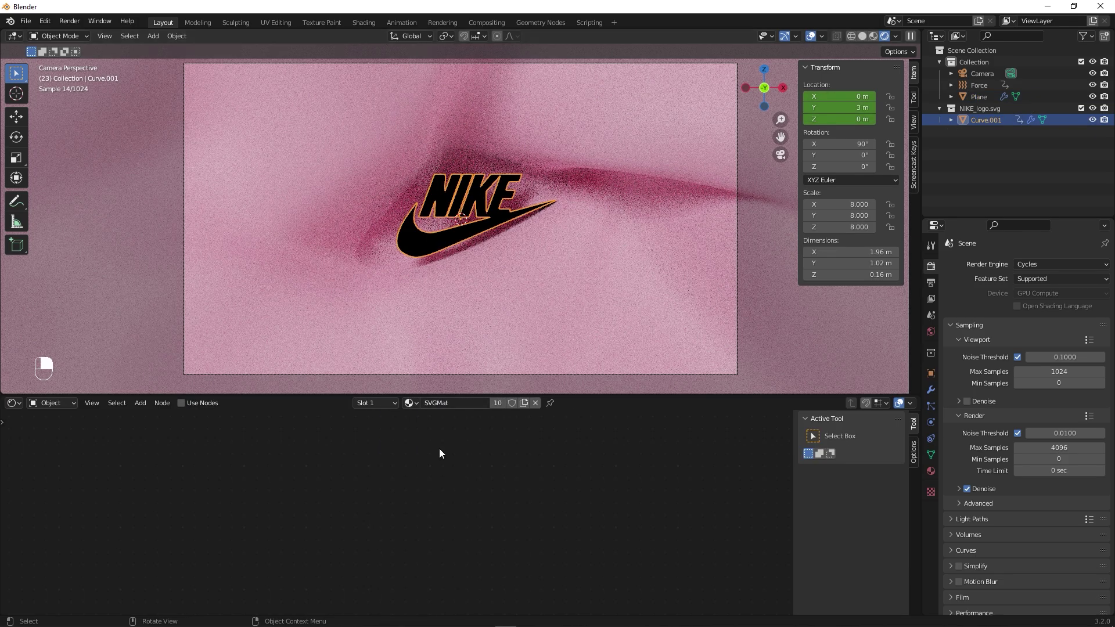
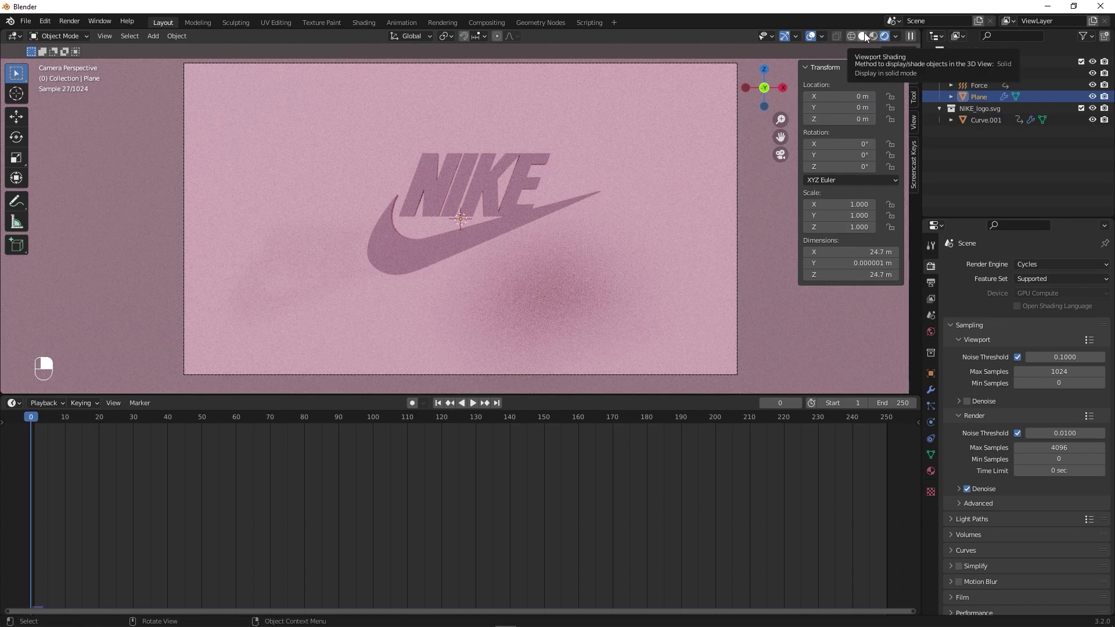
Set the cloth cache End to 90, bake all 90 frames, and play the baked result.
middle_click(872, 40)
drag(872, 40, 617, 114)
drag(617, 114, 937, 433)
drag(937, 433, 967, 416)
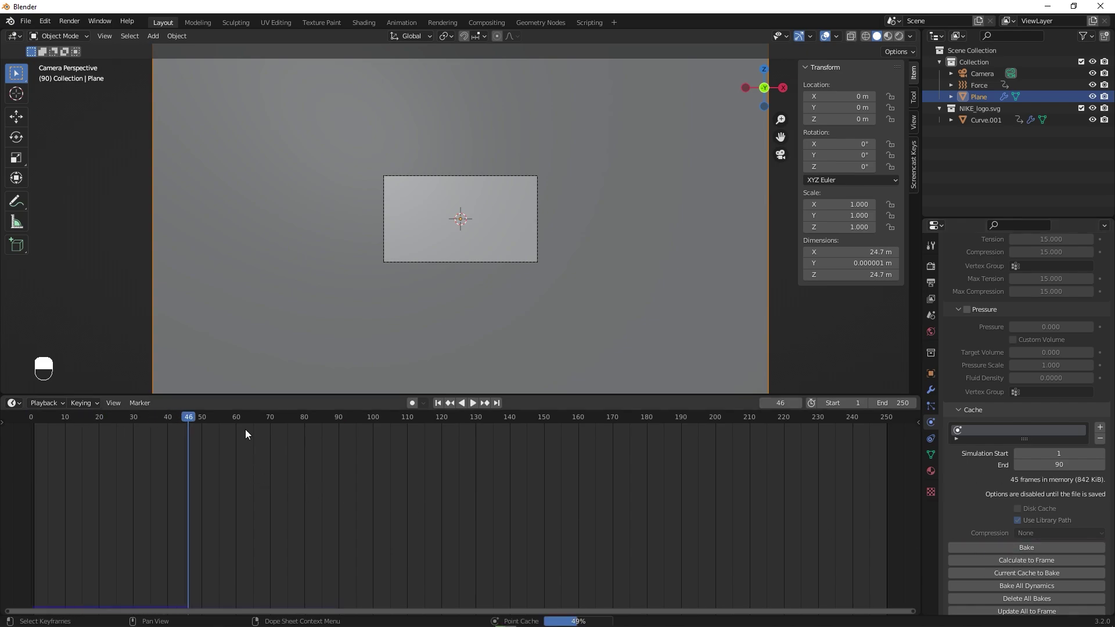
drag(562, 199, 171, 426)
key(space)
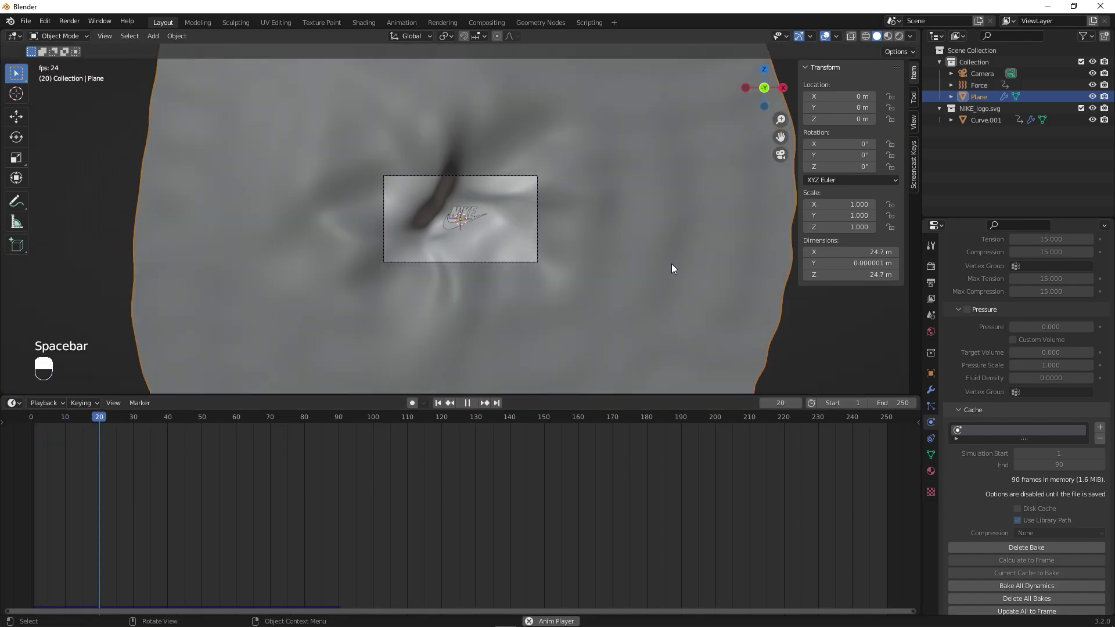
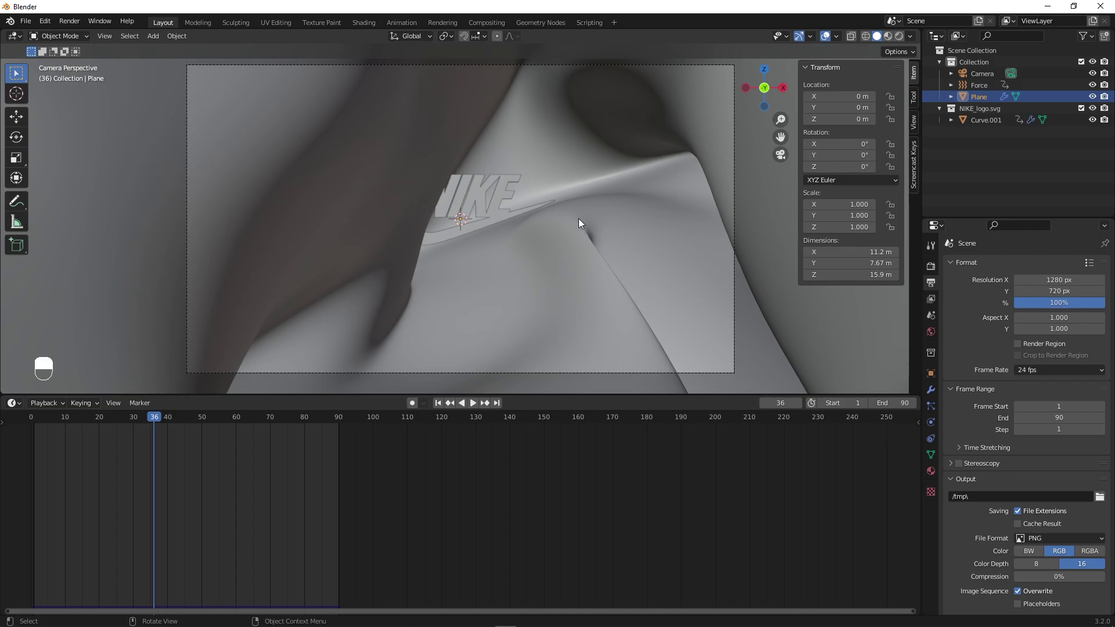
Set output to 1280×720 at 24 fps, frames 1–90, as PNG images.
click(582, 221)
middle_click(582, 221)
right_click(582, 221)
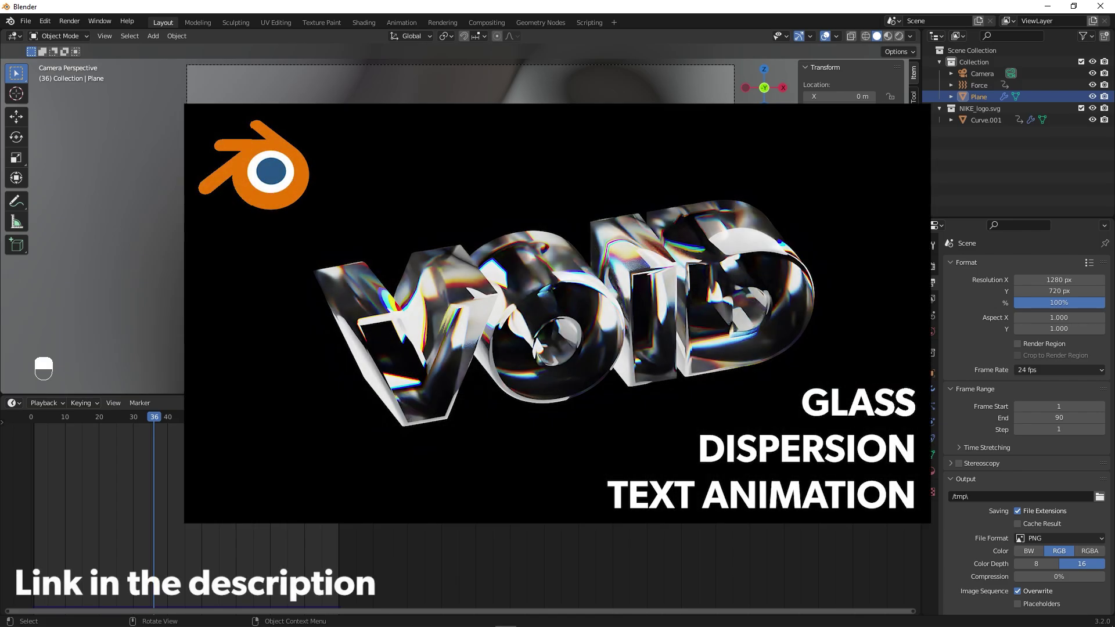